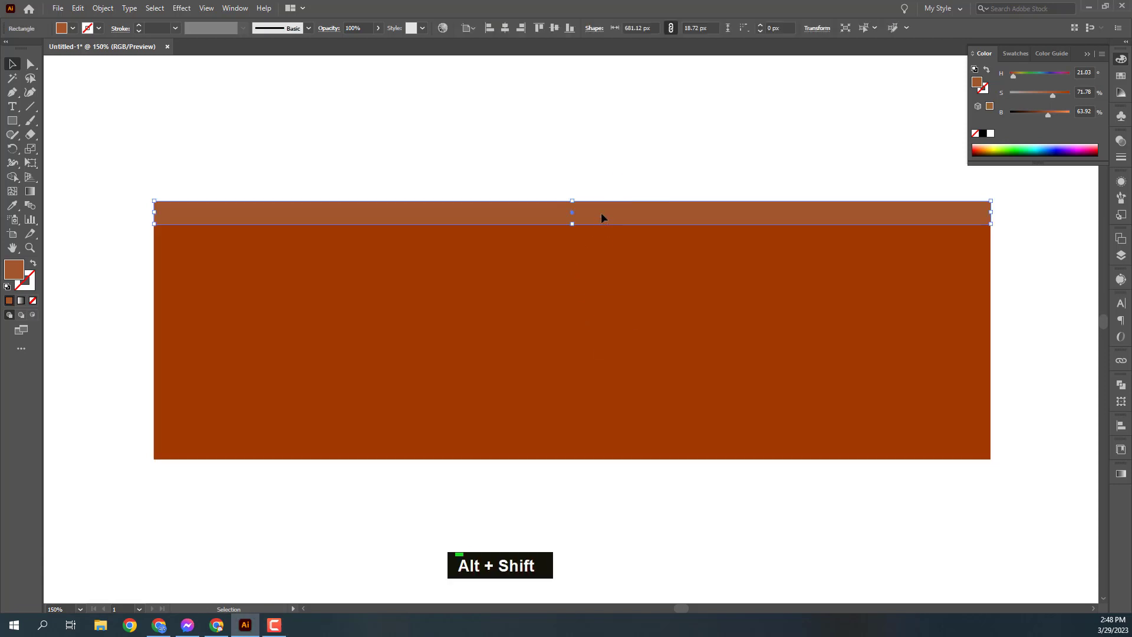
Step: Duplicate the light top strip, place the copy along the bottom edge and darken its colour
key(alt+s)
click(618, 297)
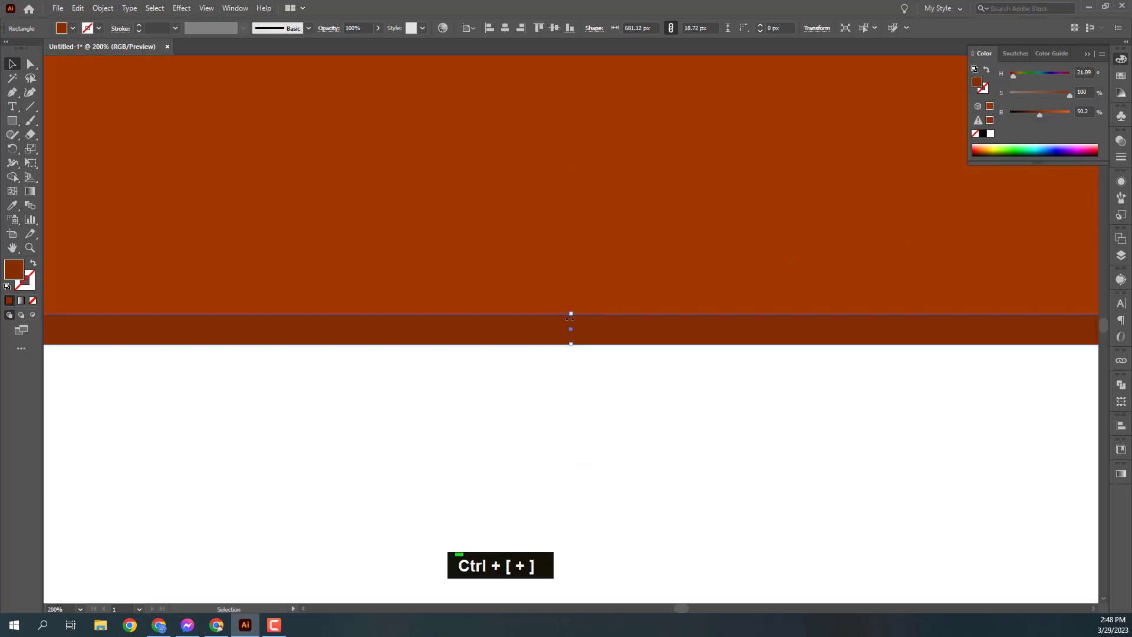
key(ctrl+z)
scroll(up, 3)
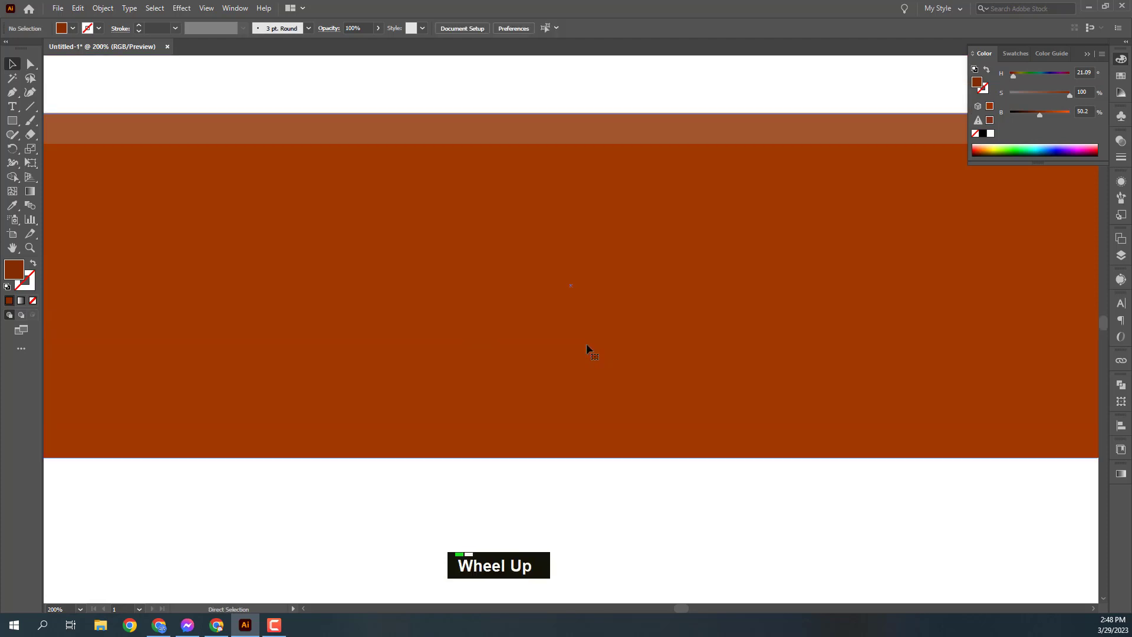
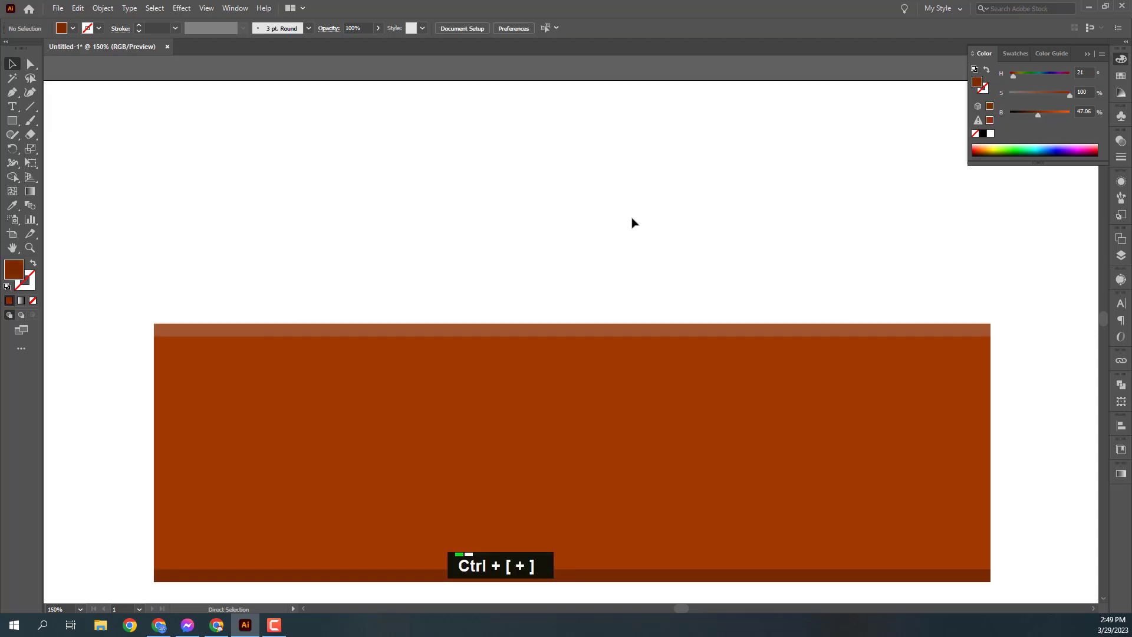
key(ctrl+-)
key(space)
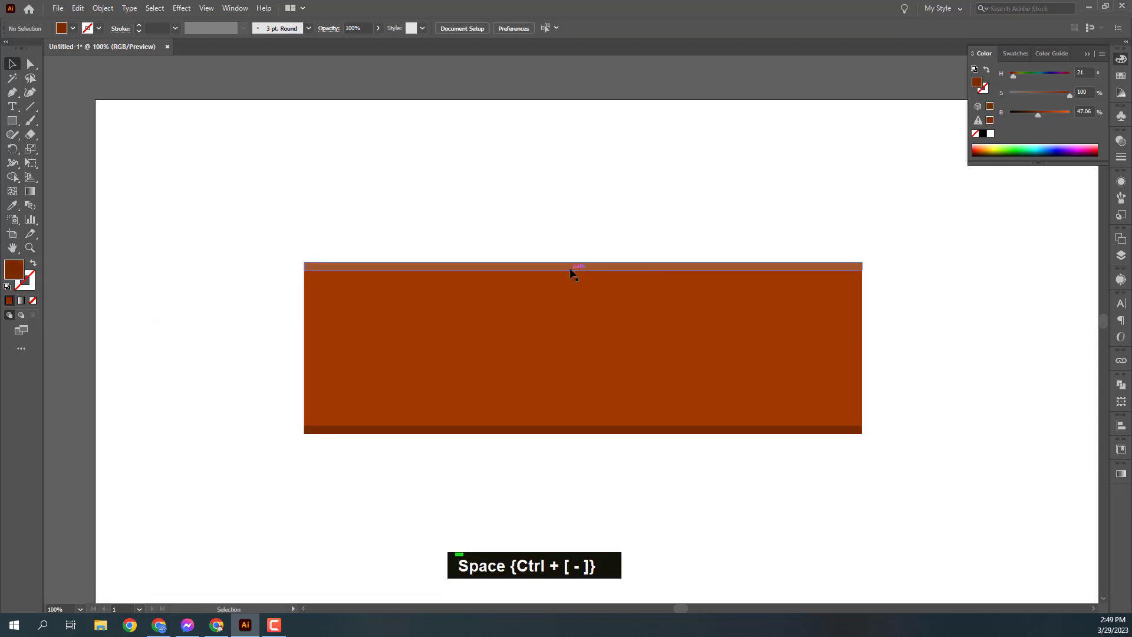
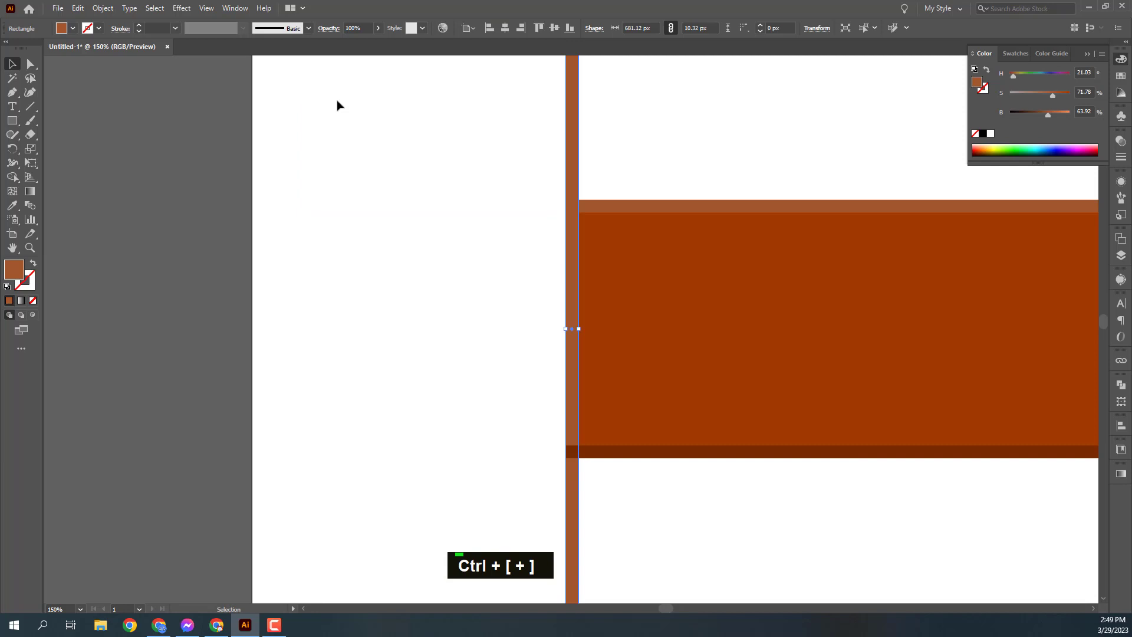
Step: Rotate a duplicated strip upright and set its height to 210.24 px for the side edge
key(space)
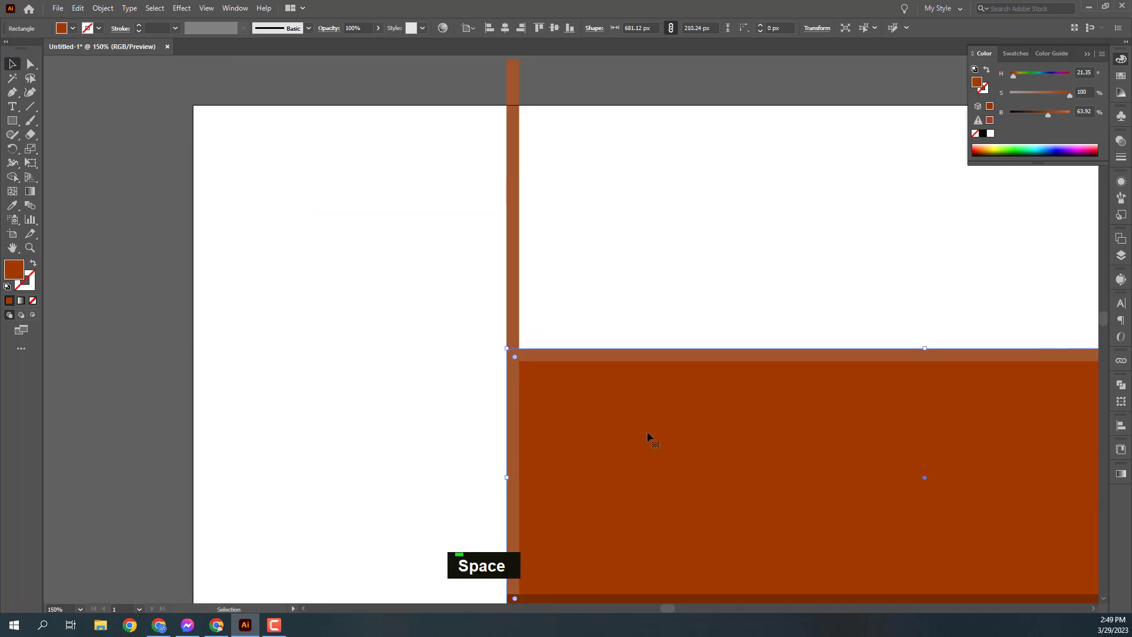
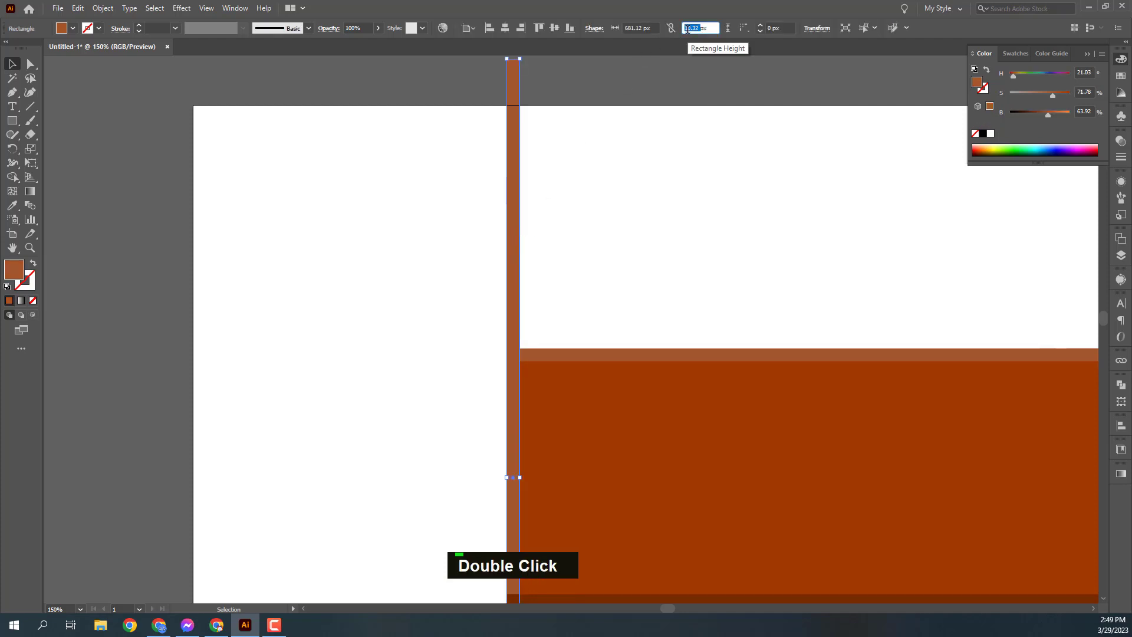
text(210.24)
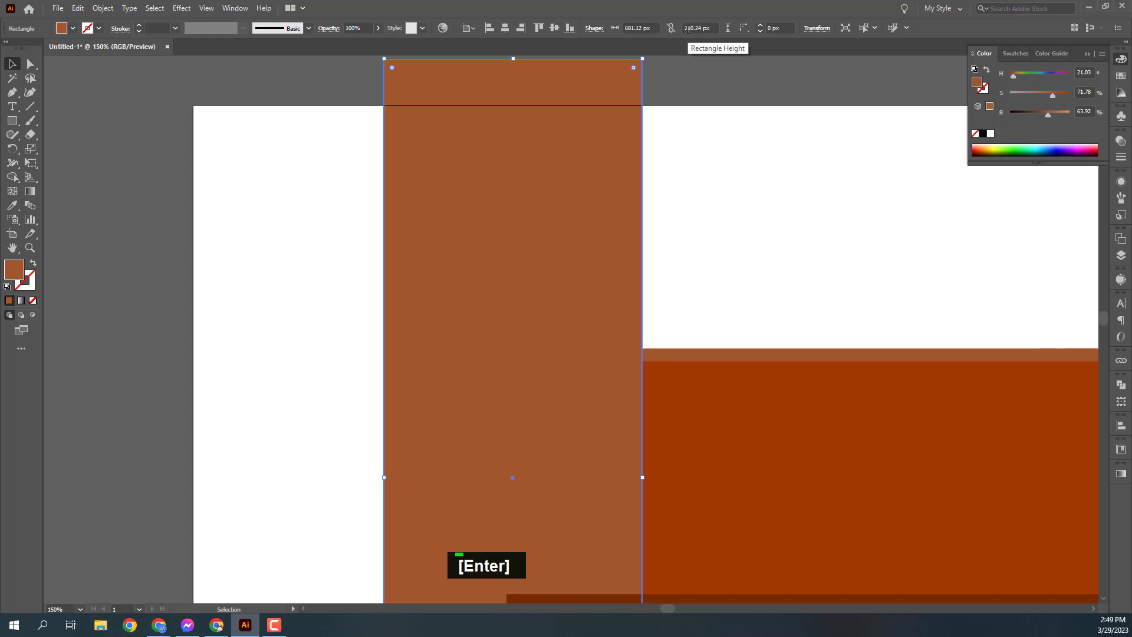
key(Return)
key(ctrl+z)
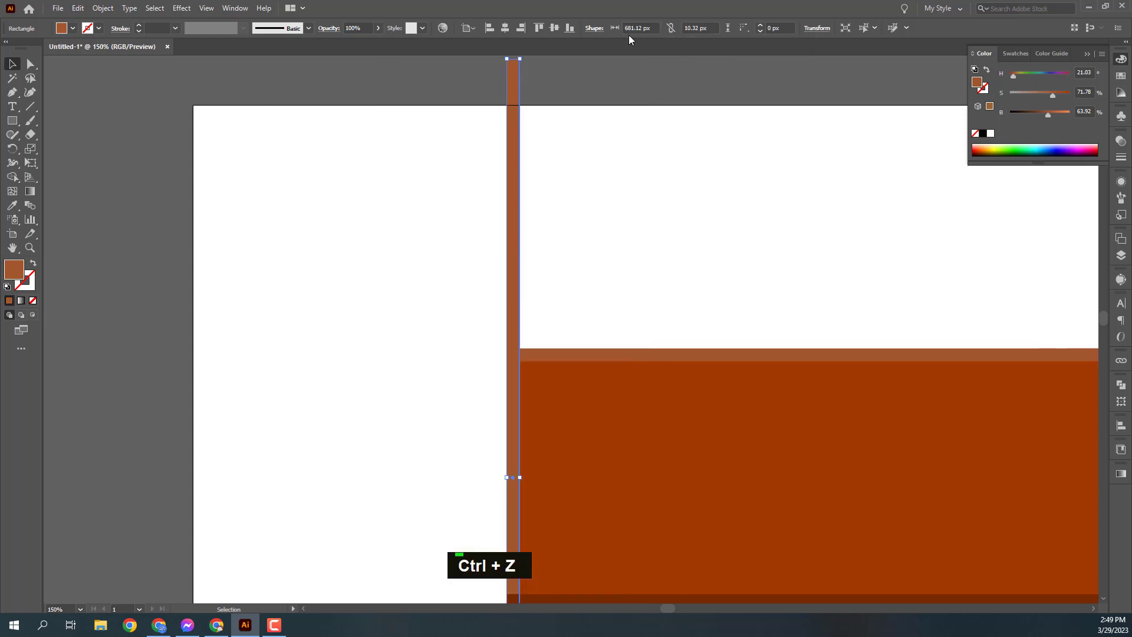
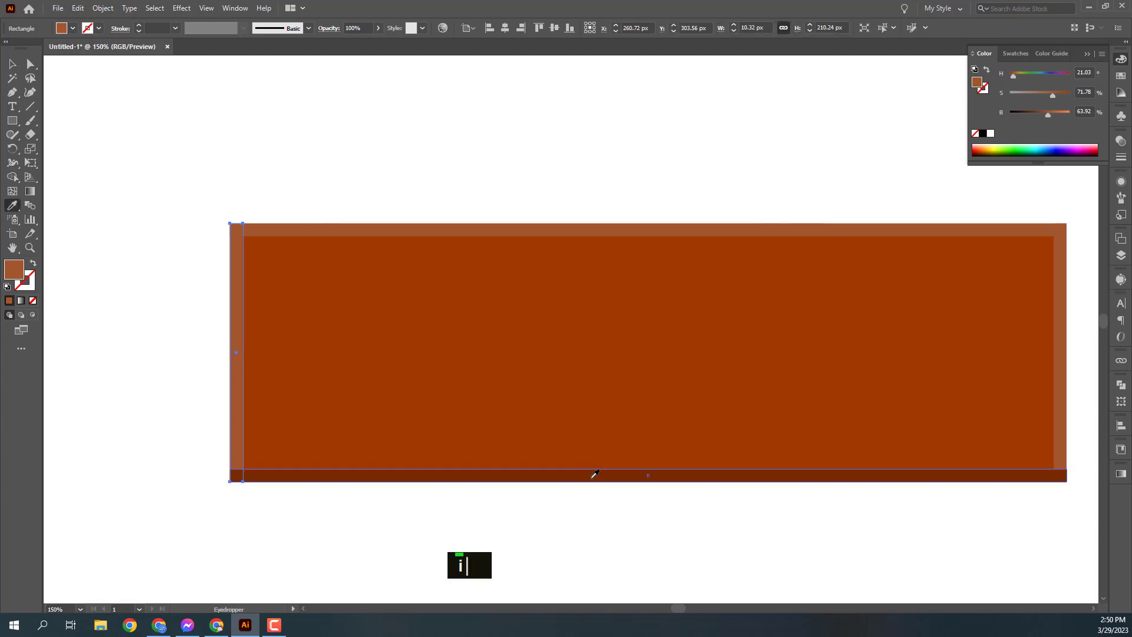
Step: Place strips on both side edges and sample the dark bottom colour with the Eyedropper
text(iv)
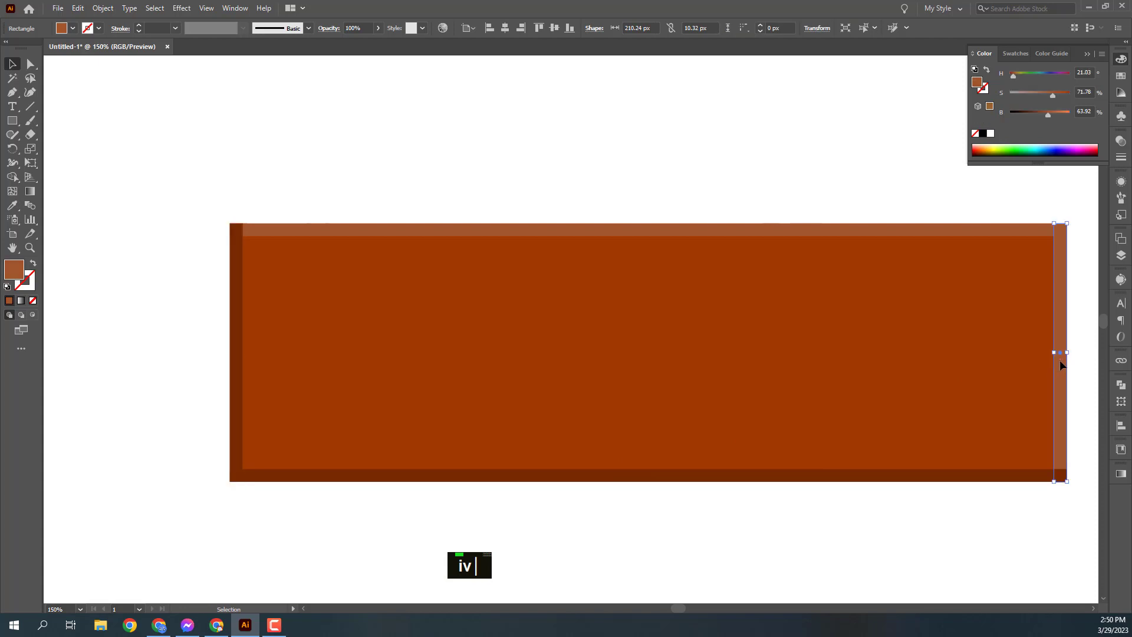
text(i)
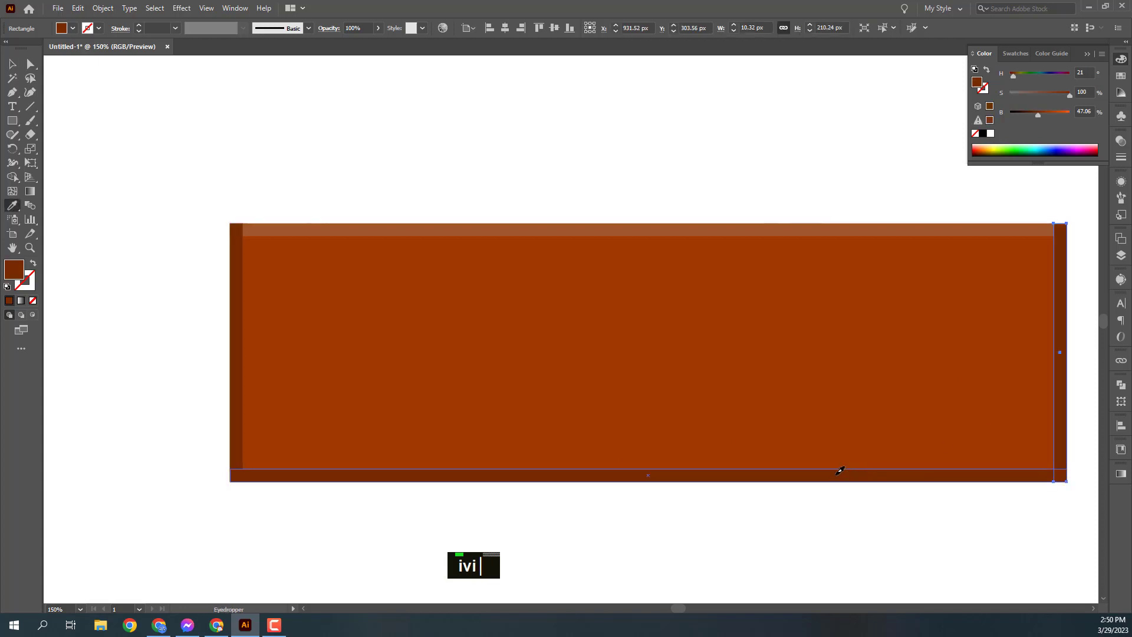
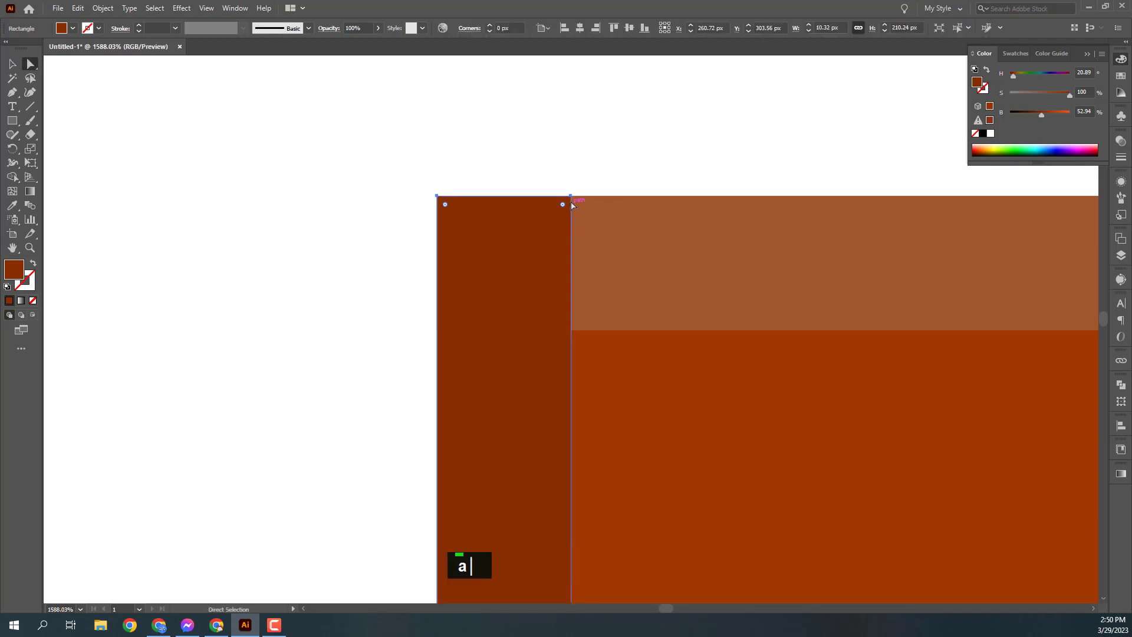
Step: Mitre the top-left corner by dragging the top strip's anchor onto the left strip's inner corner
text(|)
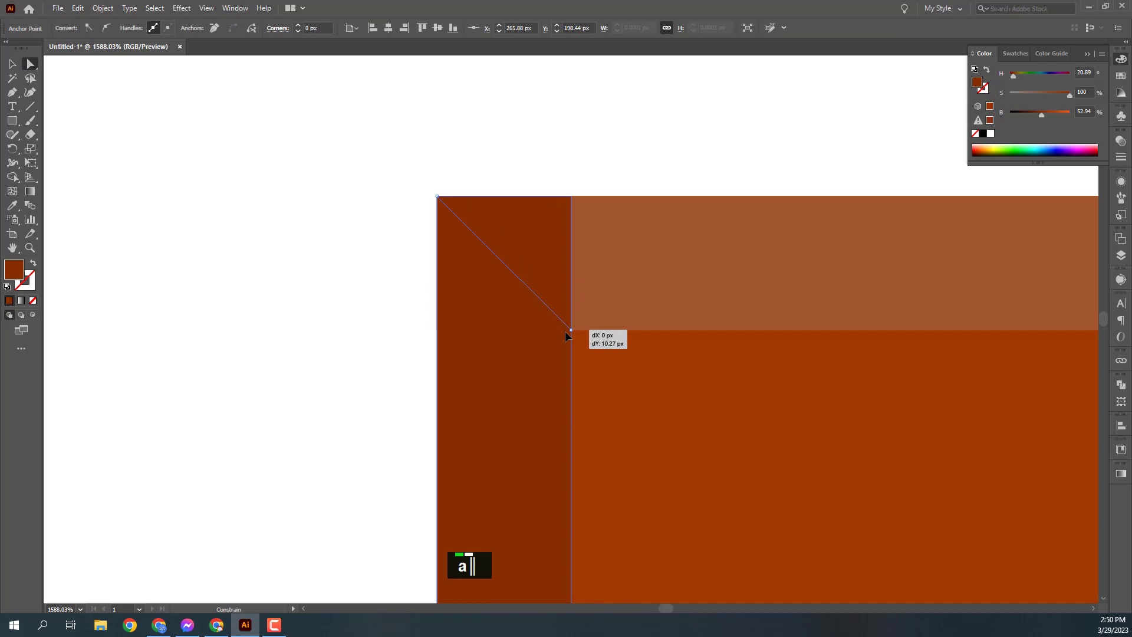
text(a |)
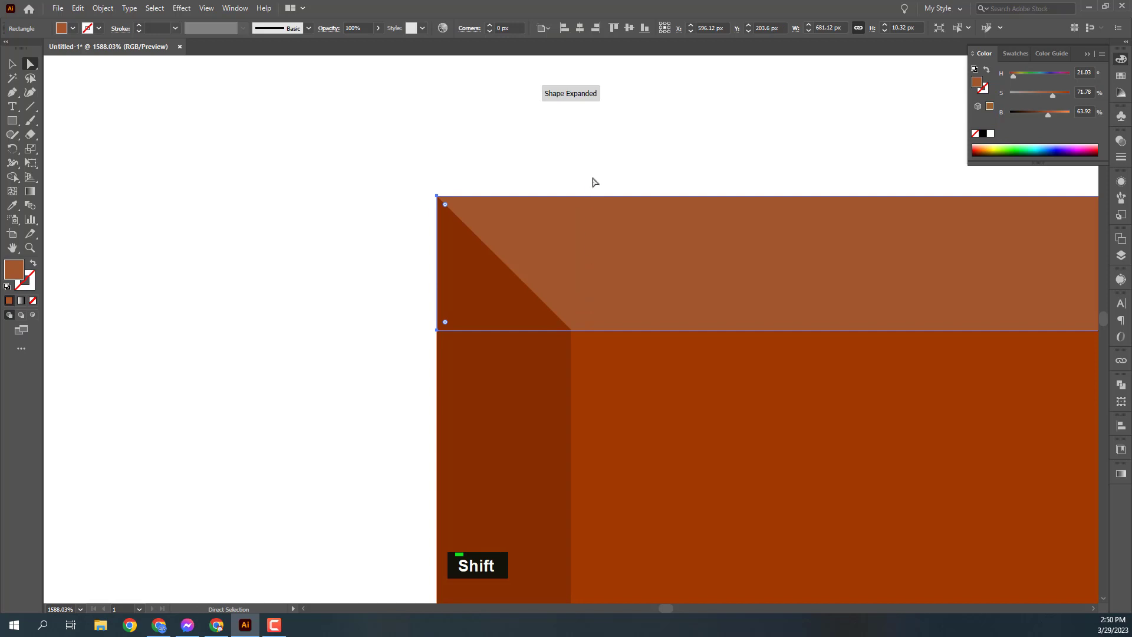
key(ctrl+-)
key(ctrl+-)
key(space)
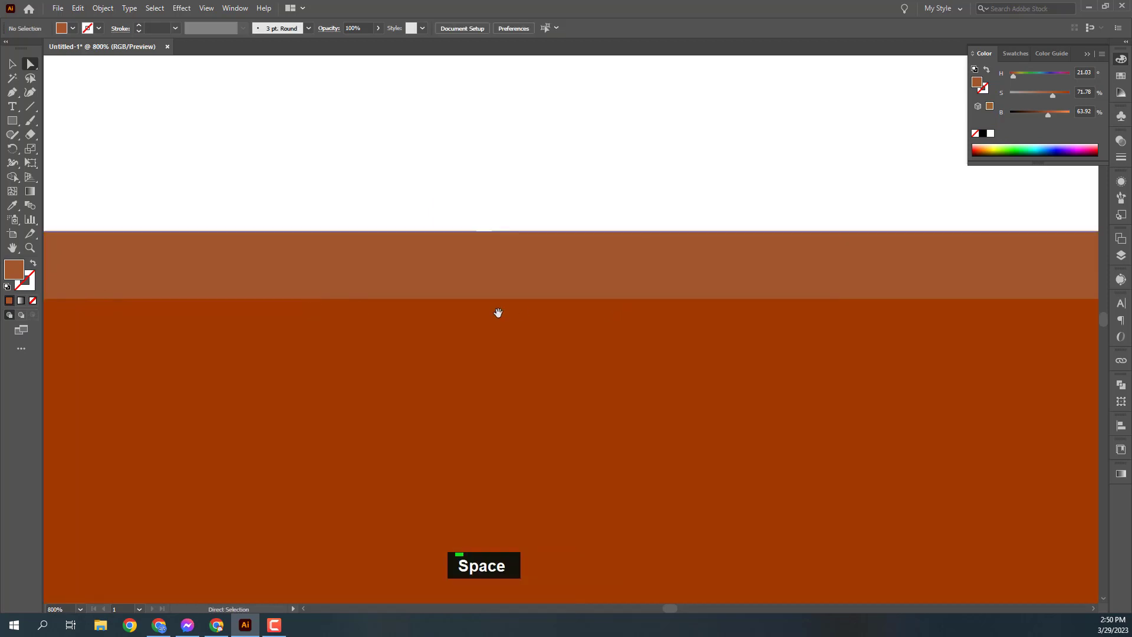
key(ctrl+-)
key(ctrl+-)
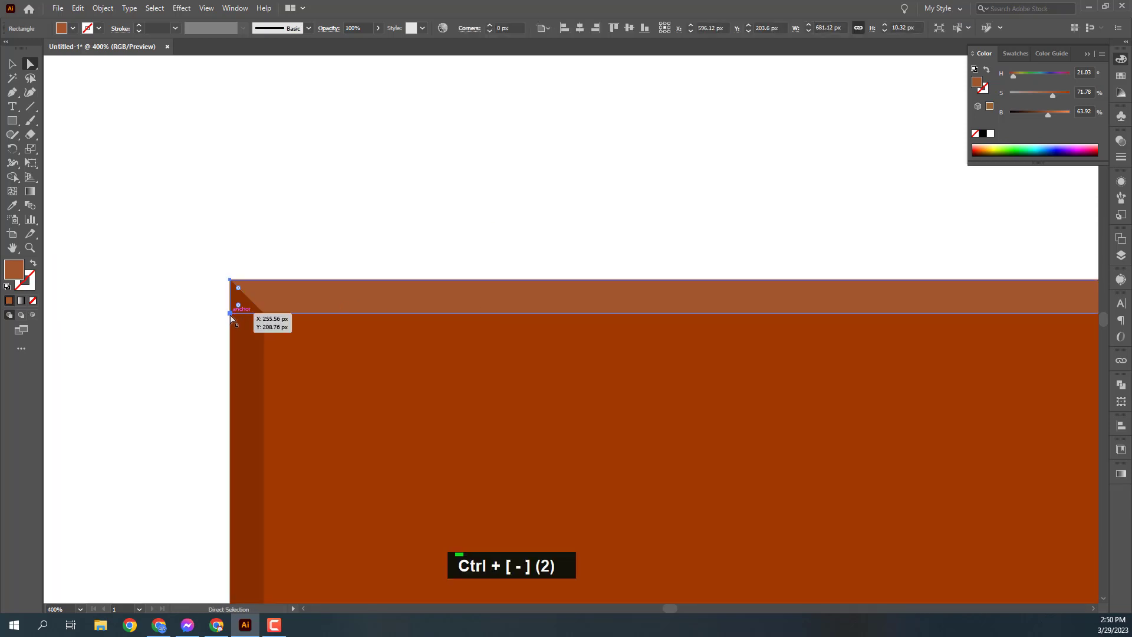
key(ctrl+z)
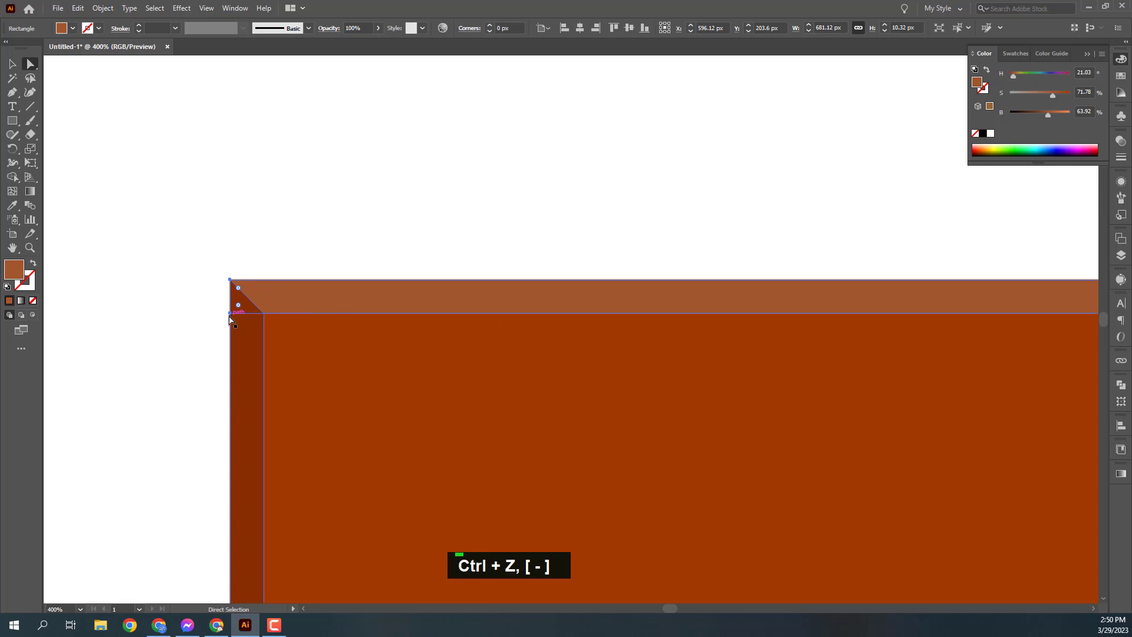
Step: Mitre the top-right corner the same way with the Direct Selection tool
text(a|)
text(|)
key(|)
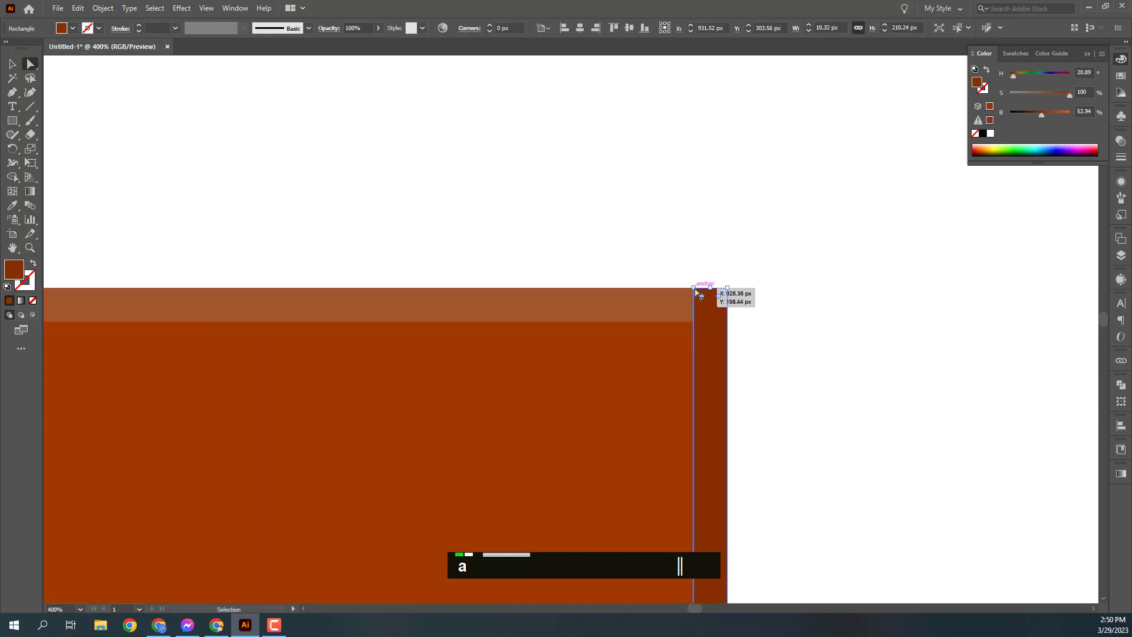
key(space)
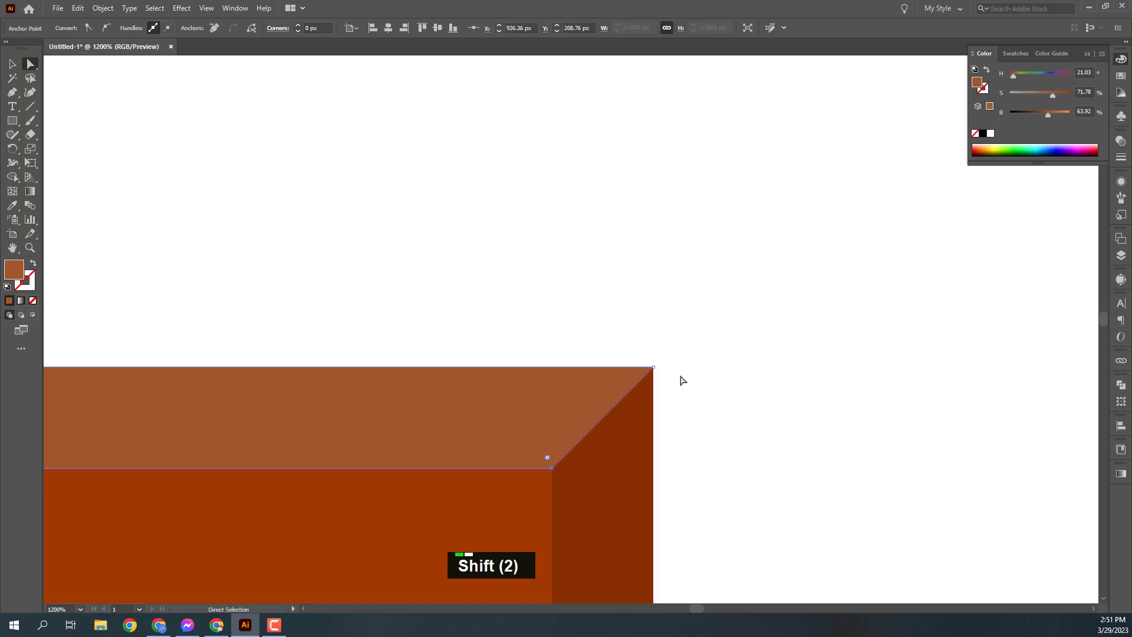
key(ctrl+-)
key(ctrl+-)
key(ctrl+-)
key(space)
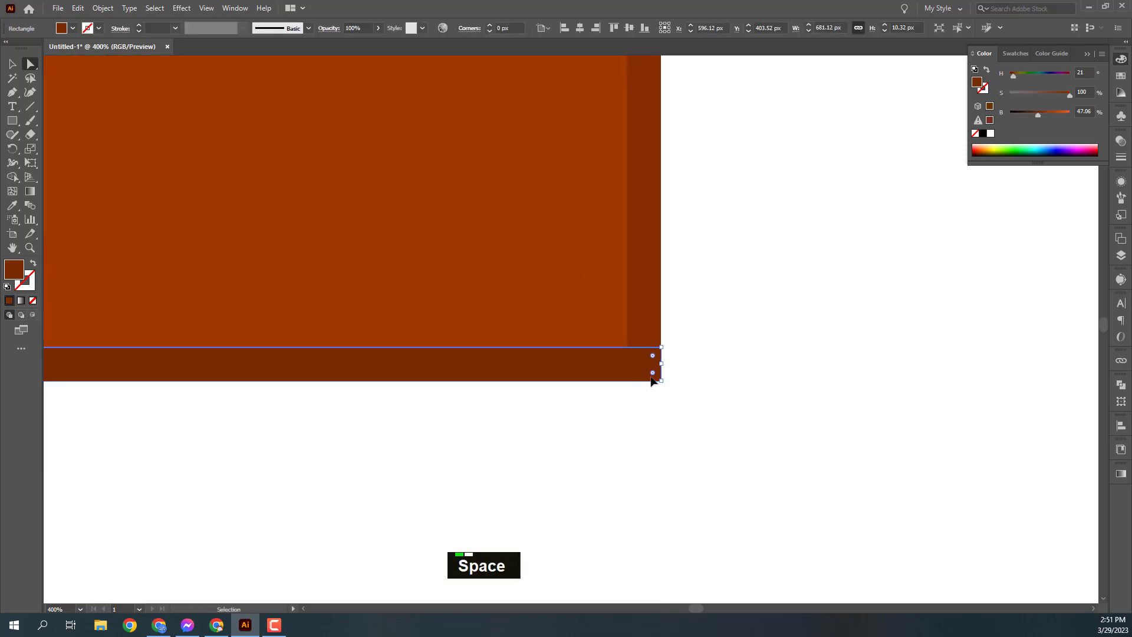
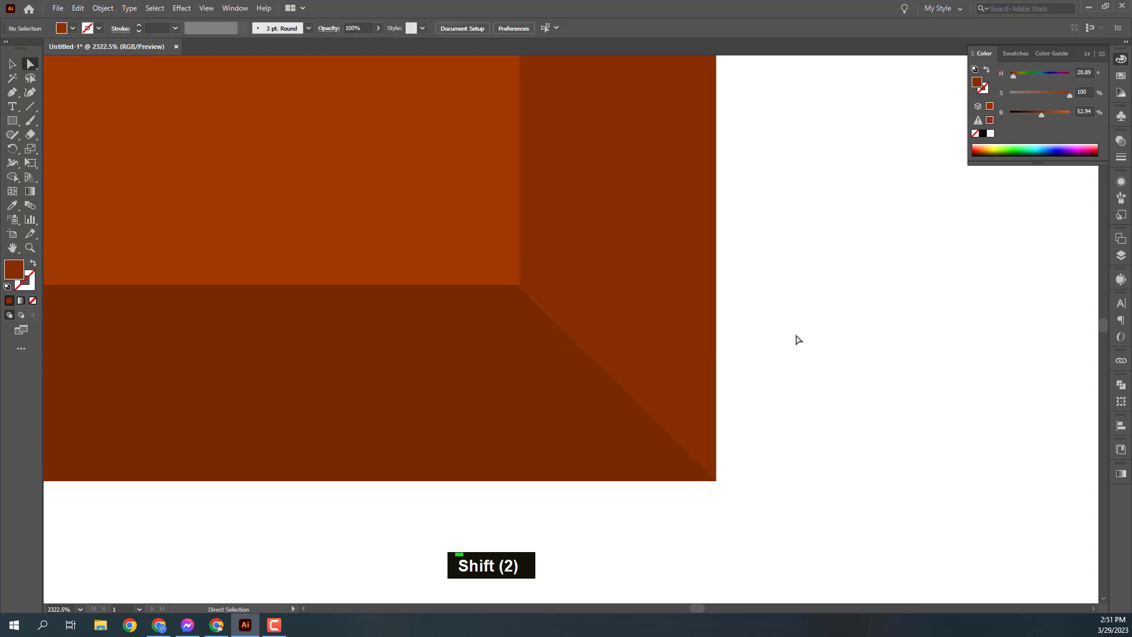
Step: Angle the bottom strip's right end to meet the right side strip diagonally
key(ctrl+z)
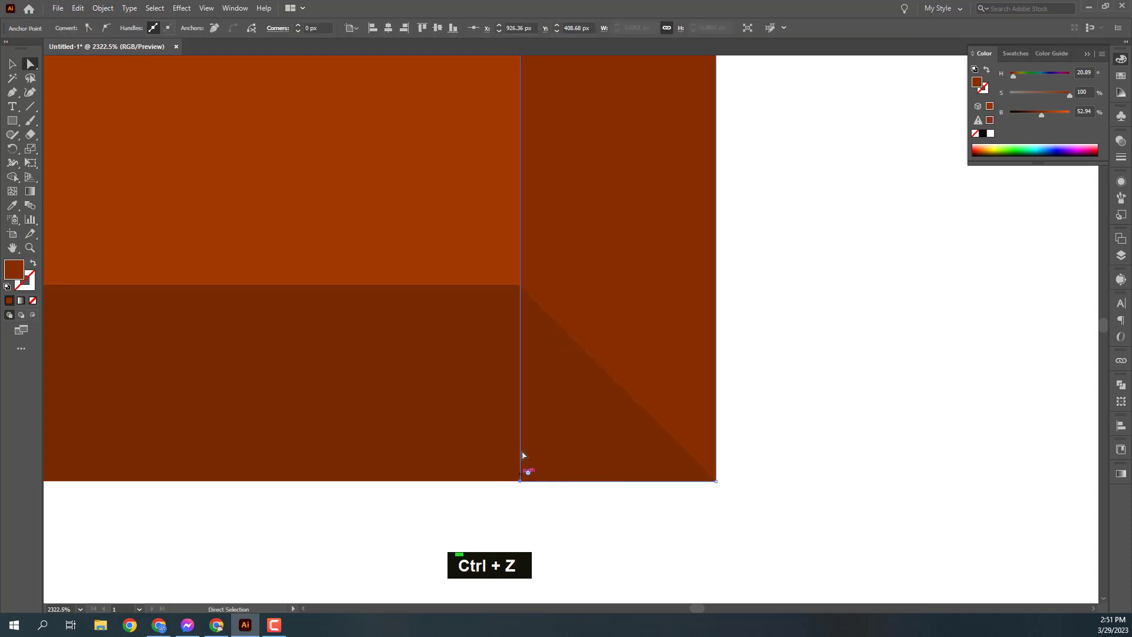
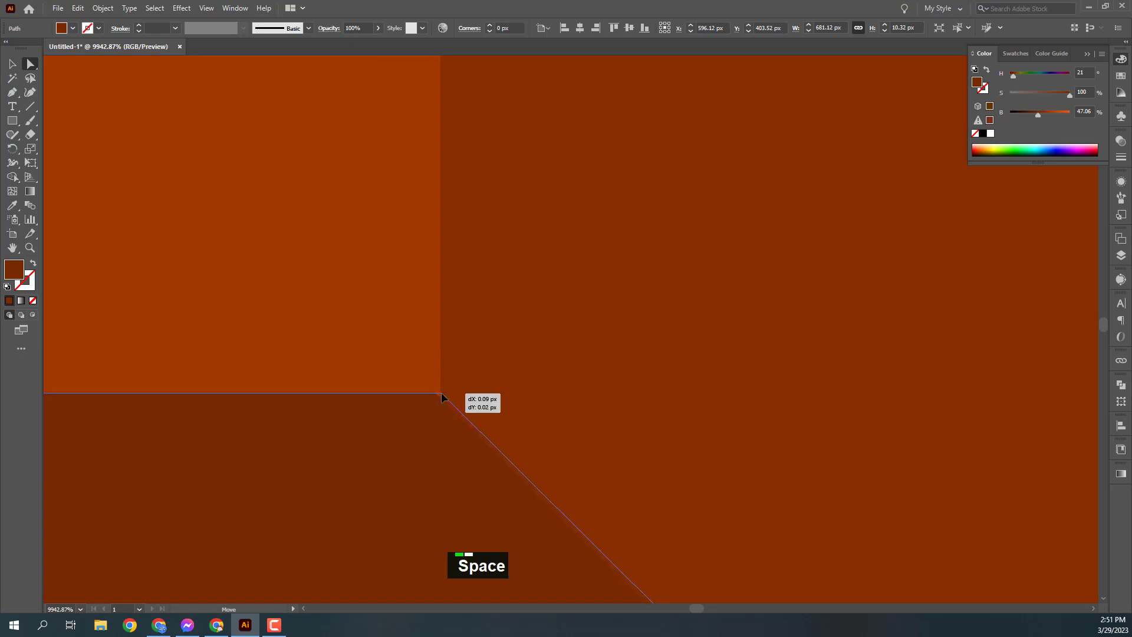
scroll(down, 3)
key(space)
key(space)
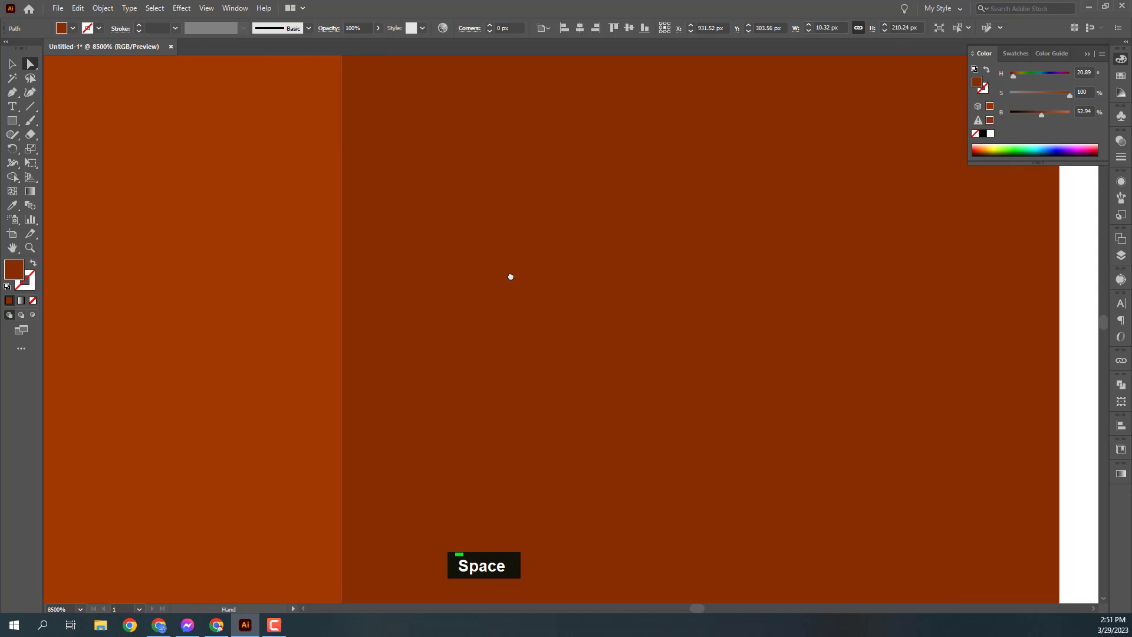
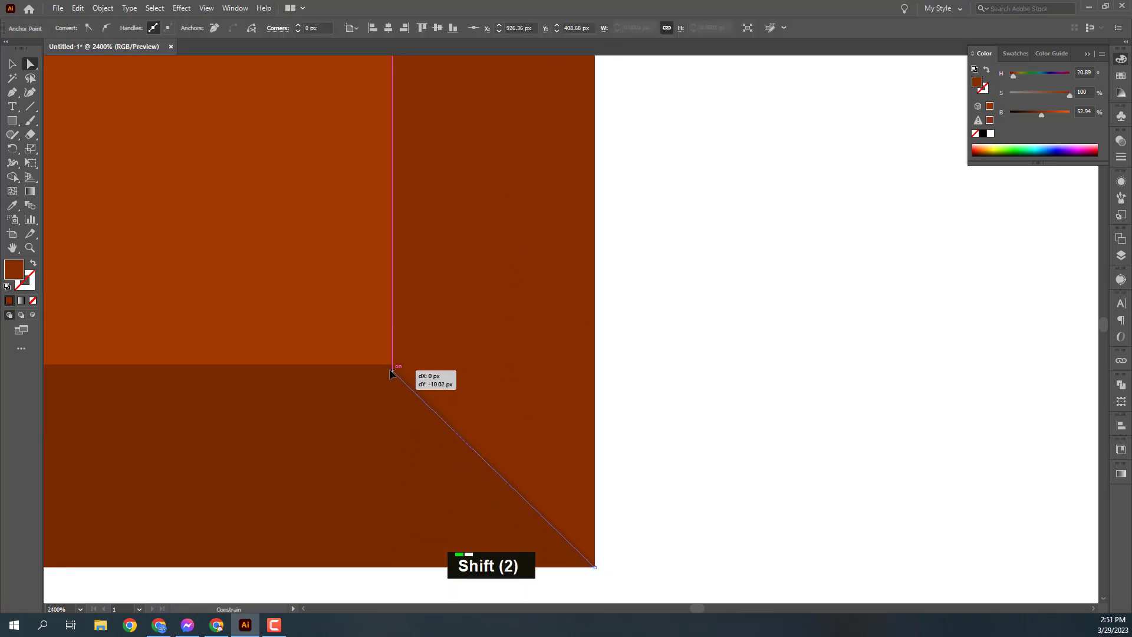
Step: Angle the bottom strip's left end too and group the brick with its four edge strips
key(space)
key(ctrl+-)
key(ctrl+-)
key(ctrl+-)
key(ctrl+-)
key(space)
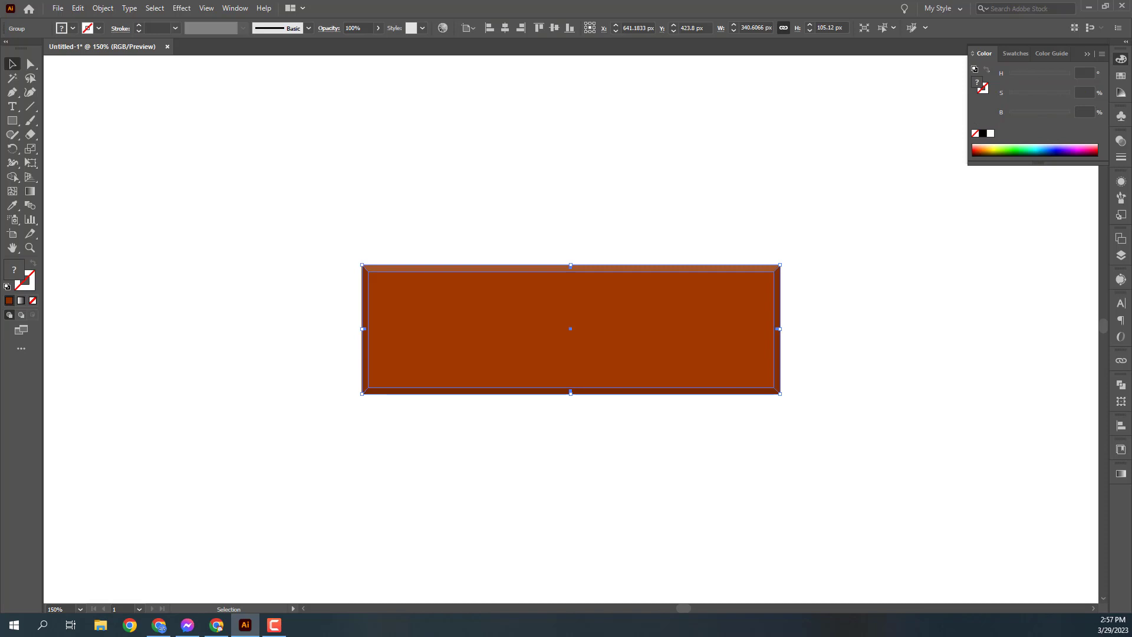
Step: Scale the grouped brick down and snap it flush into the artboard's top-left corner
key(ctrl+-)
key(ctrl+-)
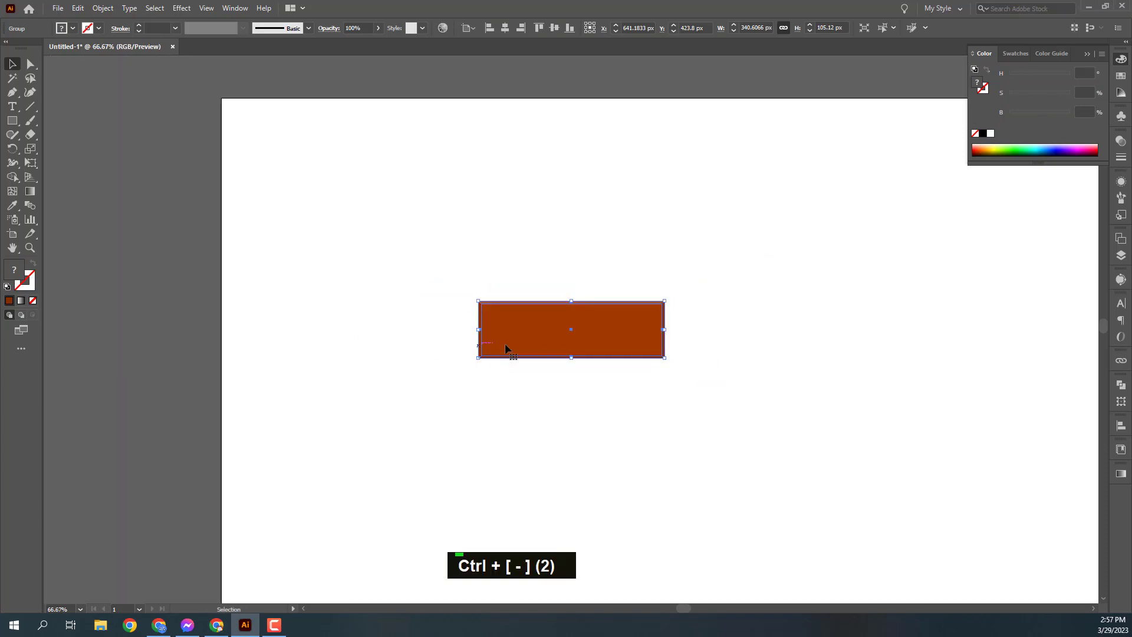
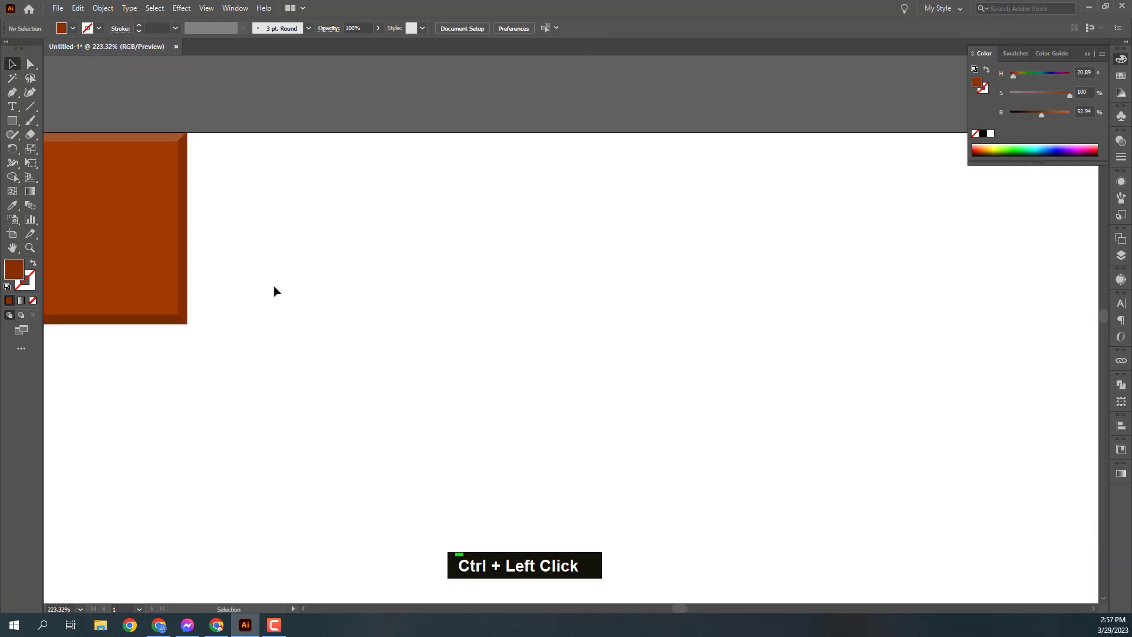
key(ctrl+-)
key(ctrl+-)
key(space)
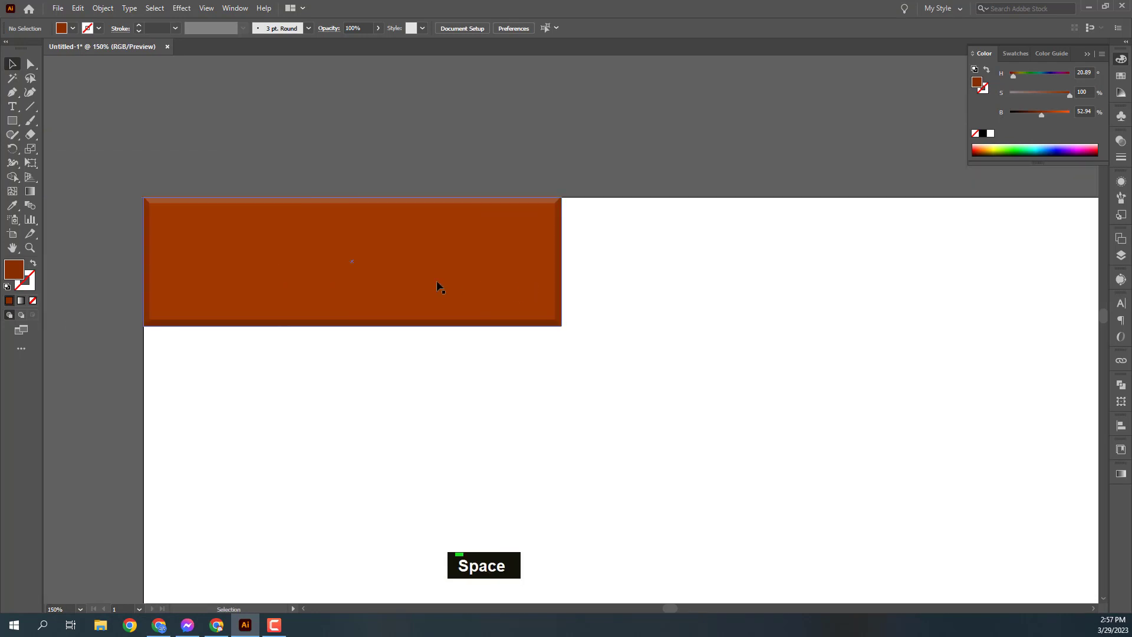
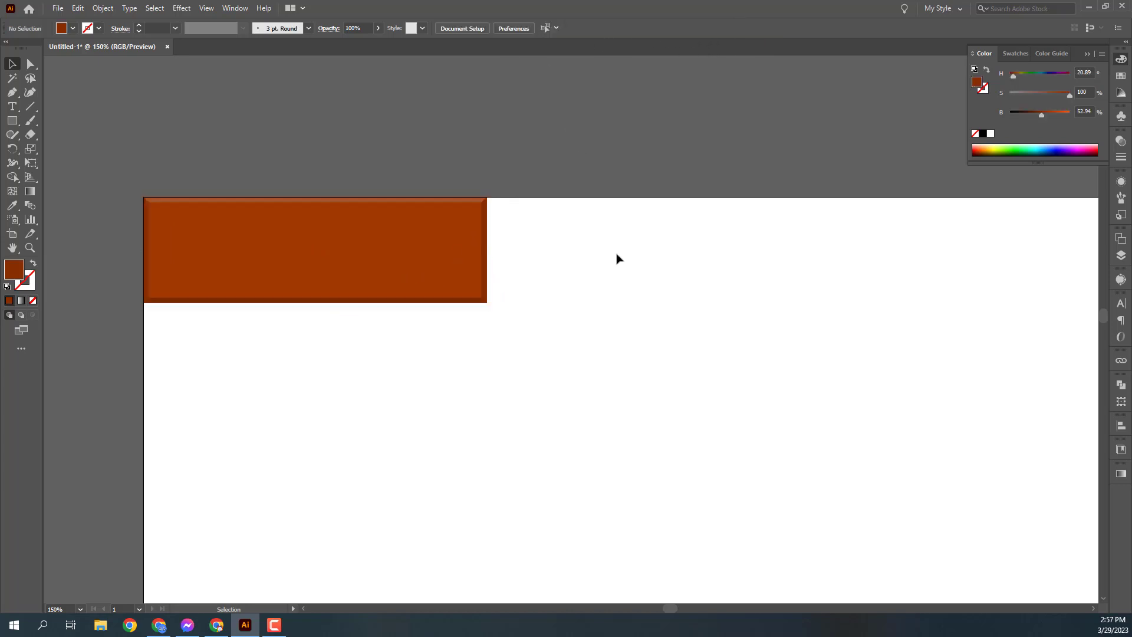
Step: Alt+Shift-drag a brick copy to the right and repeat with Ctrl+D to fill the top row of seven
key(space)
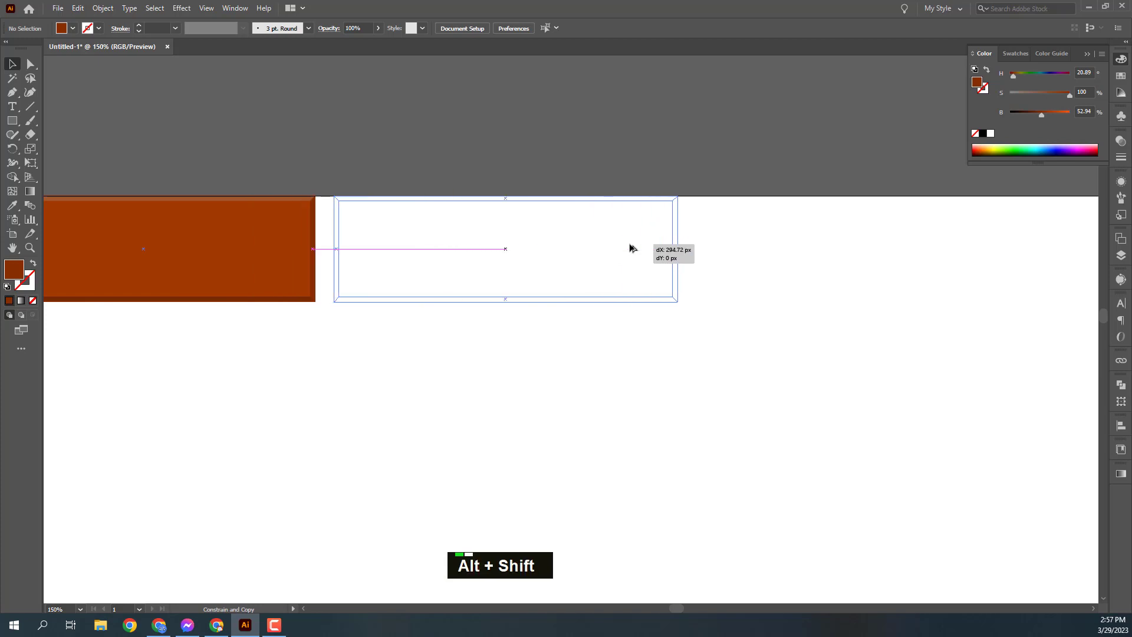
key(ctrl+-)
key(ctrl+-)
key(ctrl+d)
key(ctrl+d)
key(ctrl+d)
key(ctrl+-)
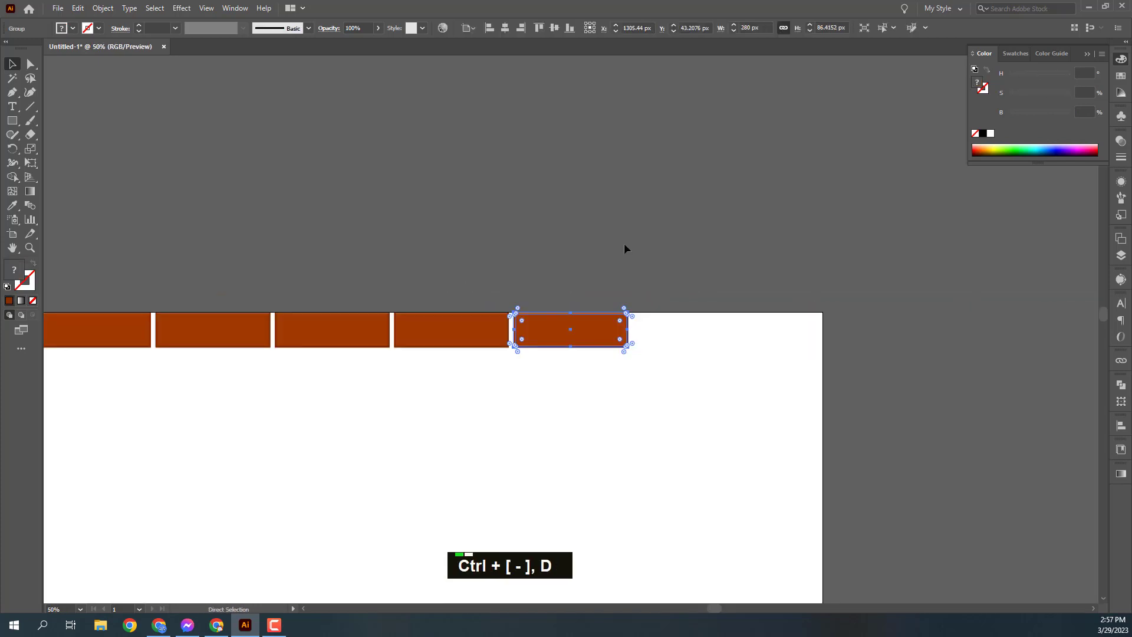
key(ctrl+d)
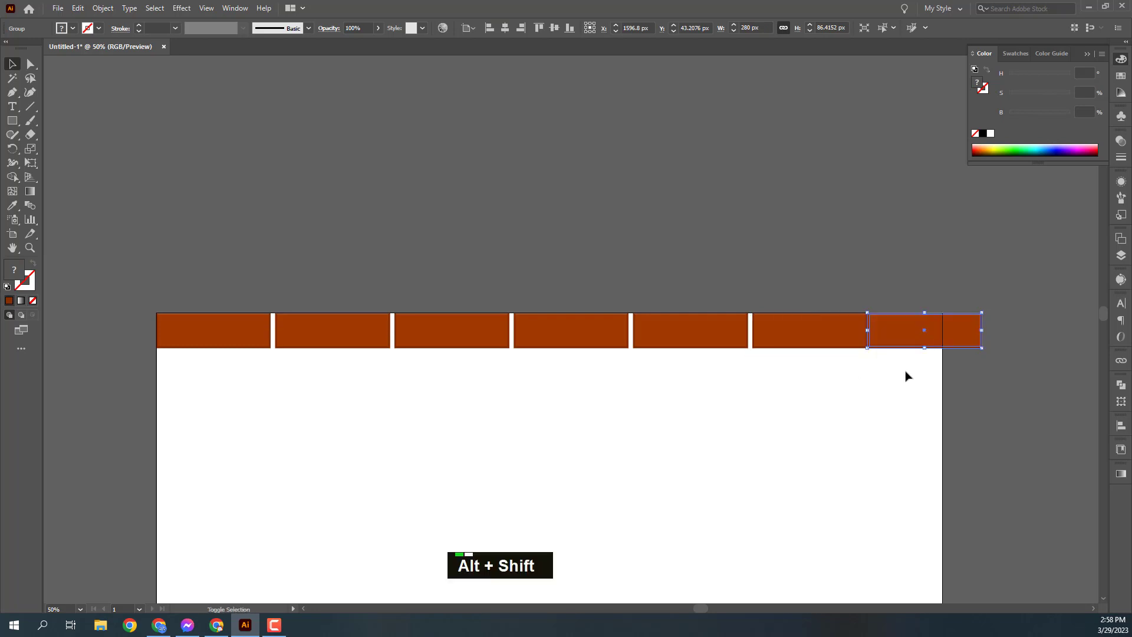
Step: Select every brick in the finished top row
click(877, 403)
click(874, 400)
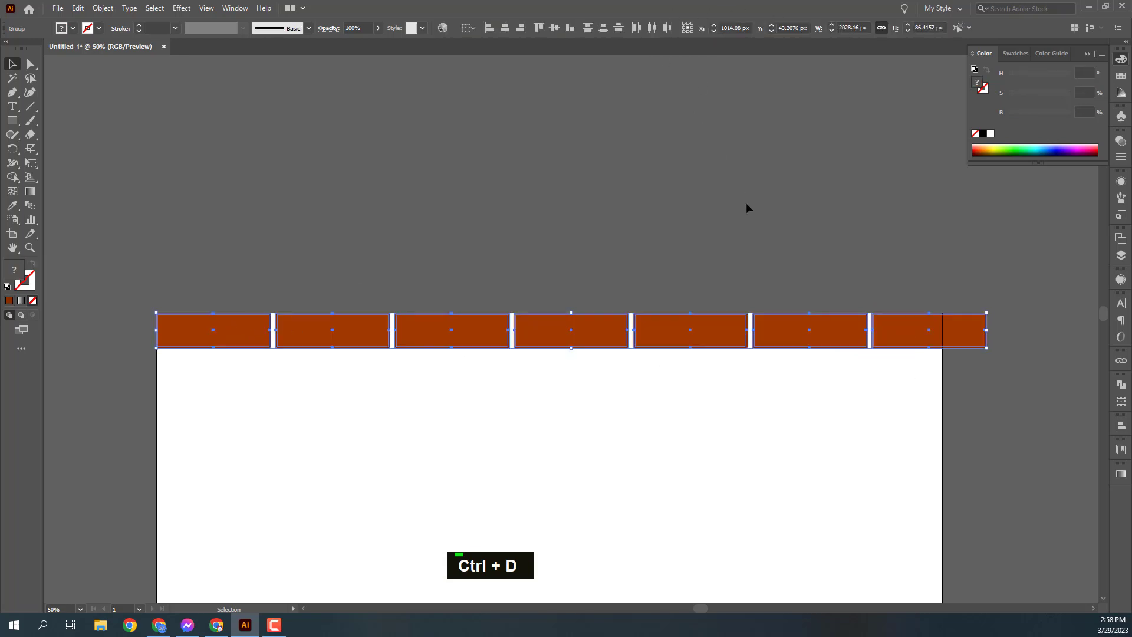
key(space)
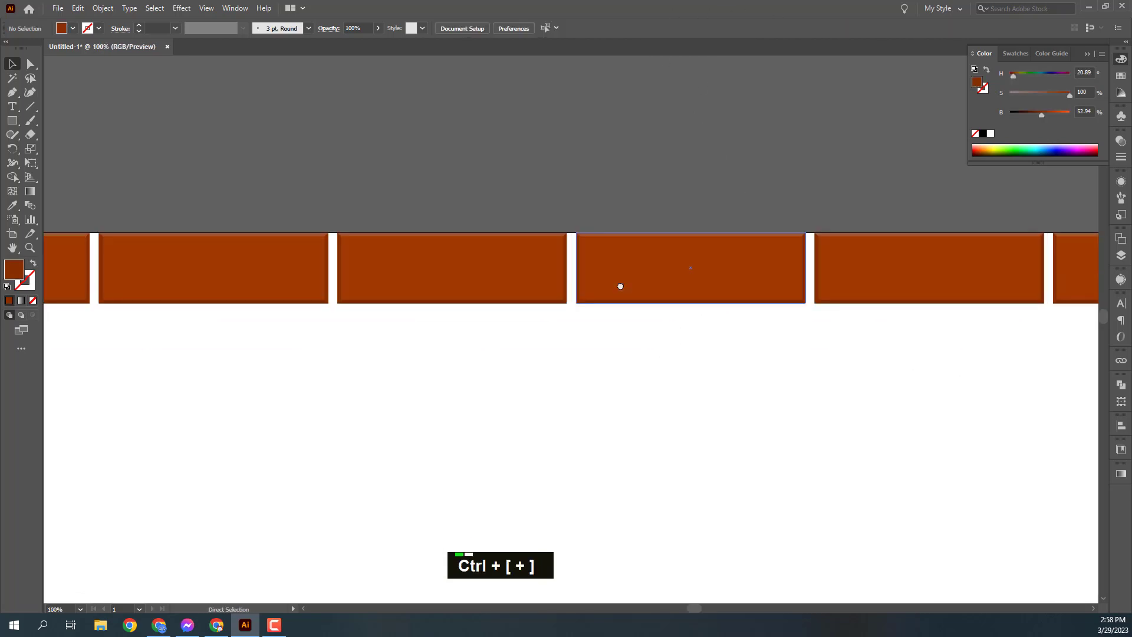
Step: Draw a black spacer rectangle in the mortar gap and paste a brick copy below the first row
key(space)
key(space)
key(space)
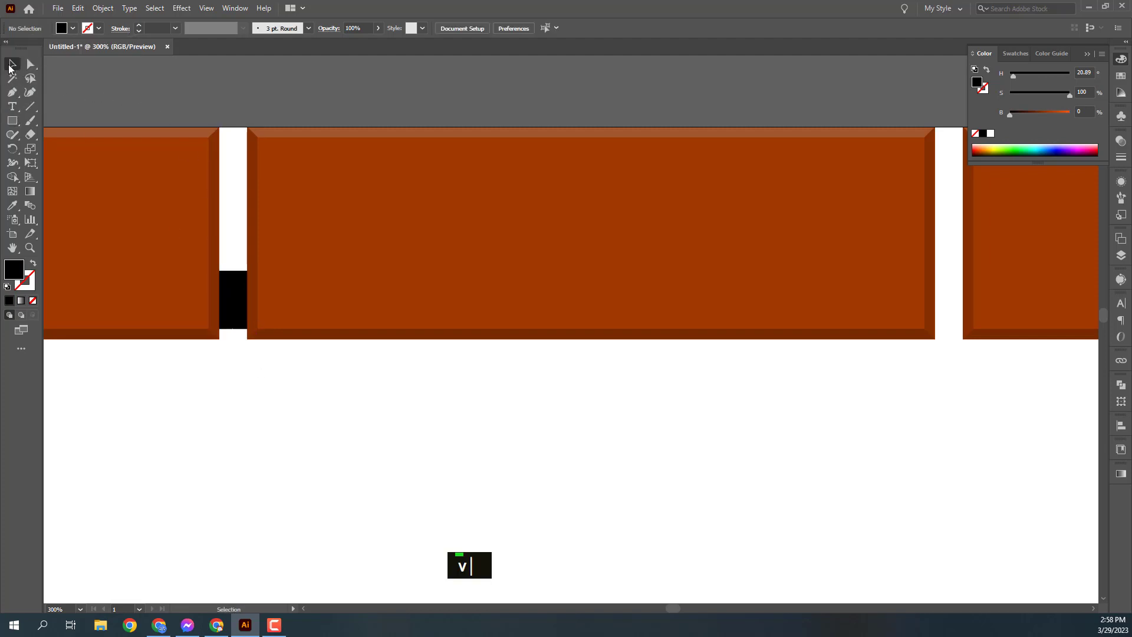
text(v||)
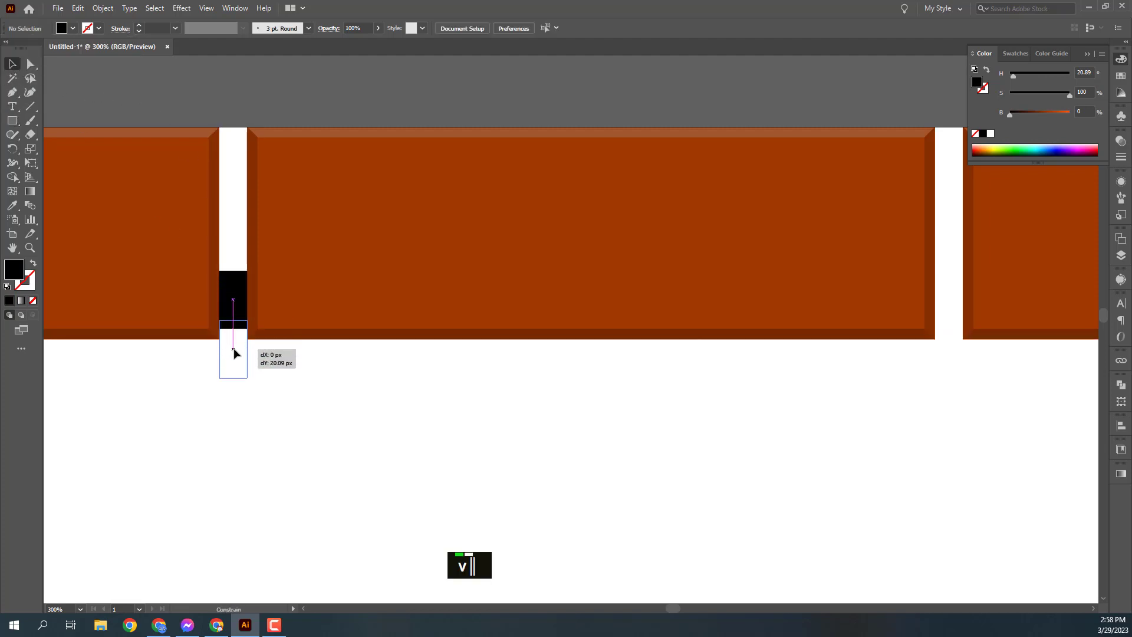
text(v|)
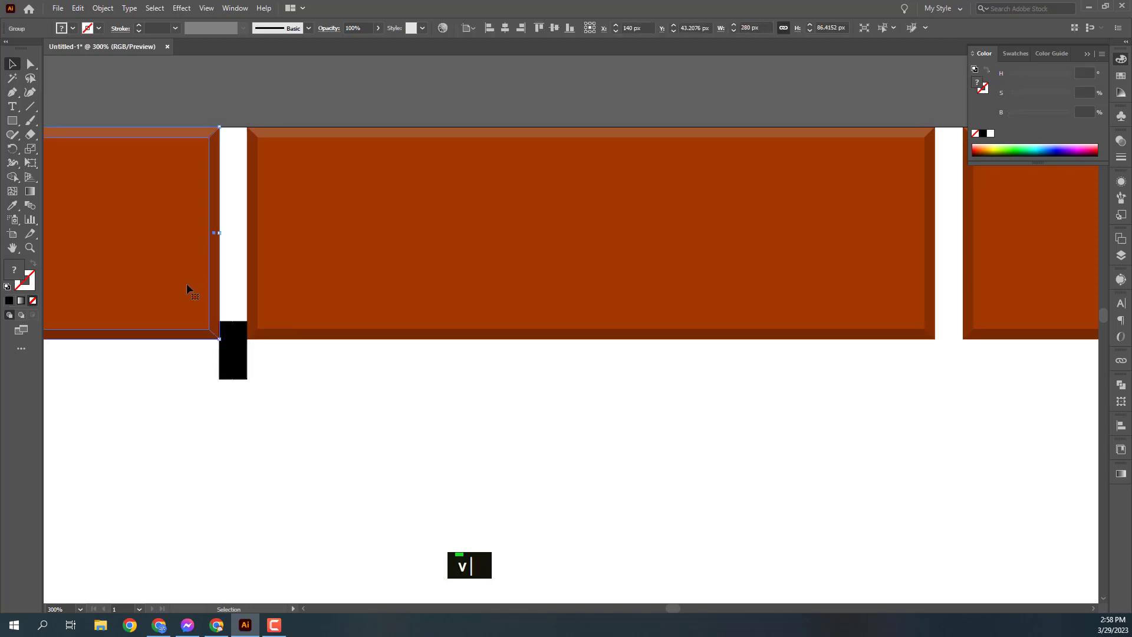
key(ctrl+-)
key(ctrl+-)
key(space)
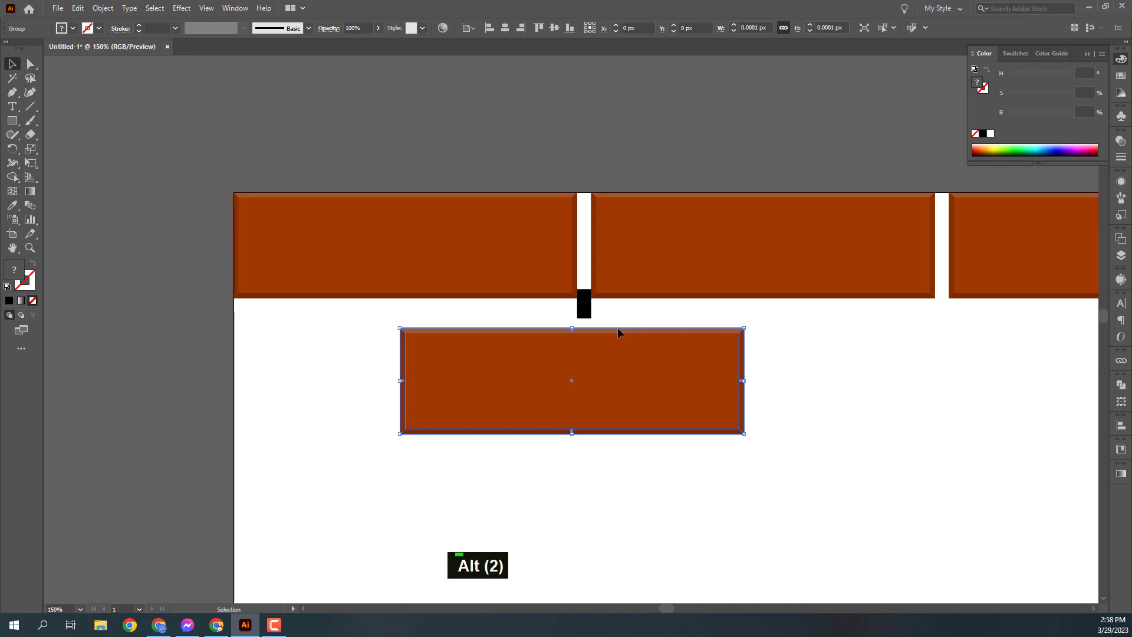
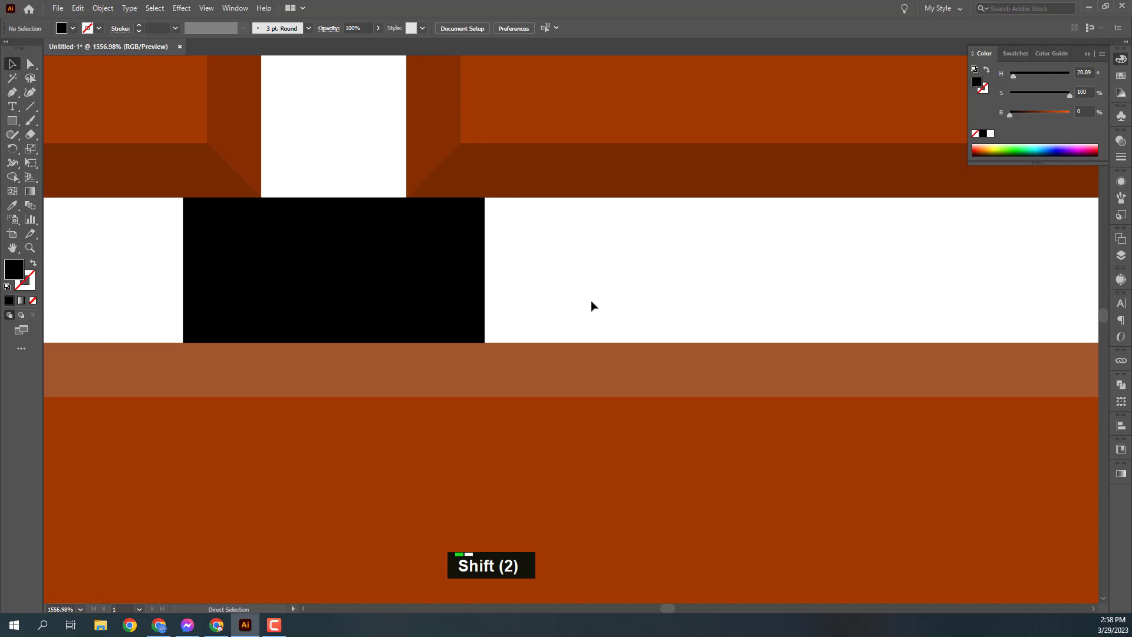
Step: Align the pasted brick half a brick across with a matching mortar gap below the first row
key(ctrl+-)
key(ctrl+-)
key(ctrl+-)
key(ctrl+-)
key(ctrl+-)
key(ctrl+-)
key(ctrl+-)
key(ctrl+-)
key(ctrl+-)
key(space)
key(space)
key(space)
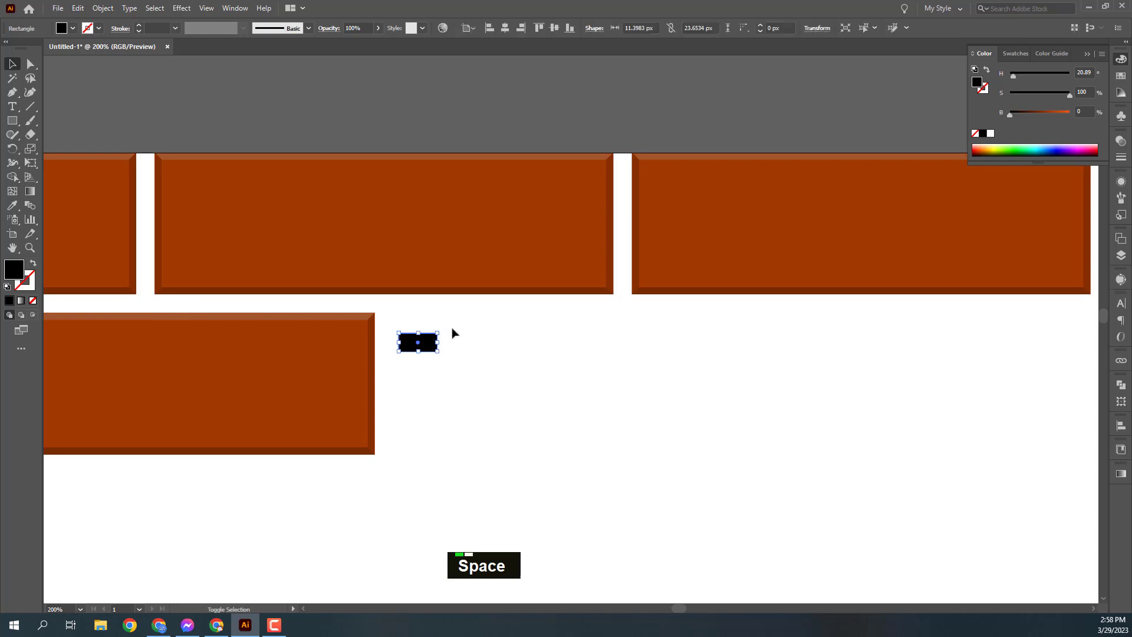
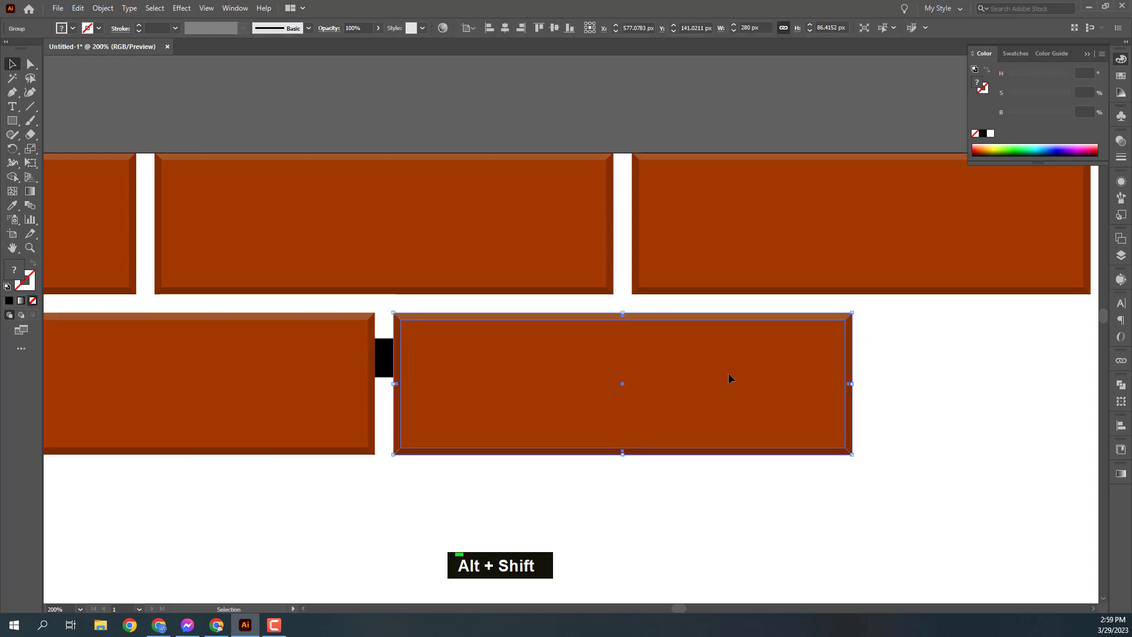
key(ctrl+-)
key(ctrl+-)
key(ctrl+-)
key(ctrl+-)
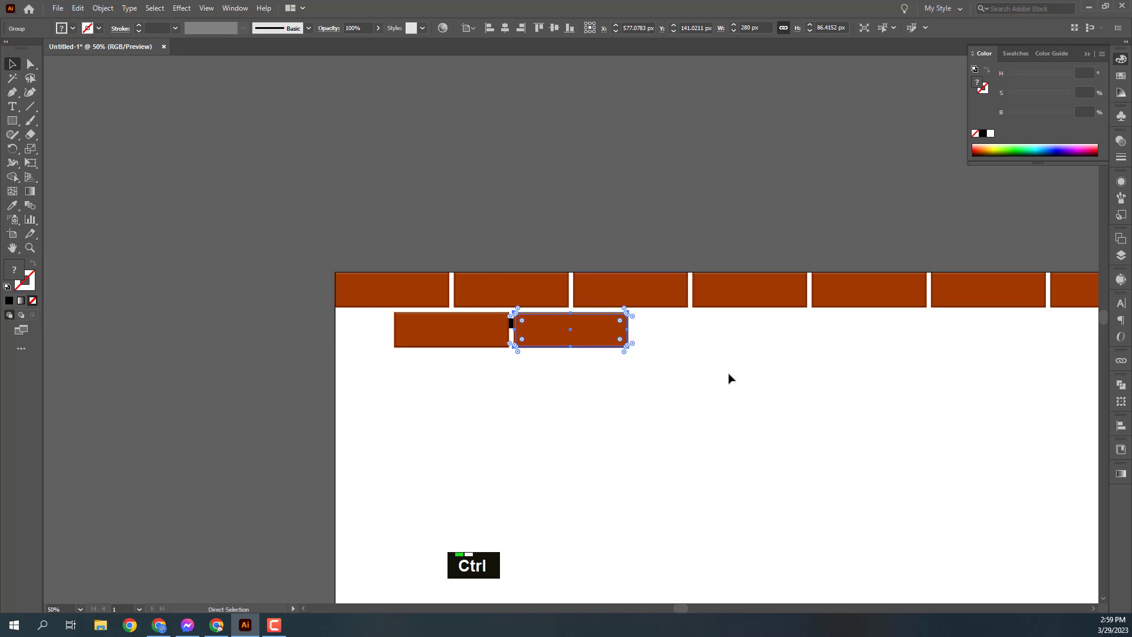
Step: Repeat the copy with Ctrl+D to extend the staggered second row past both artboard edges
key(ctrl+d)
key(ctrl+d)
key(ctrl+d)
key(ctrl+d)
key(ctrl+-)
key(d)
key(ctrl+d)
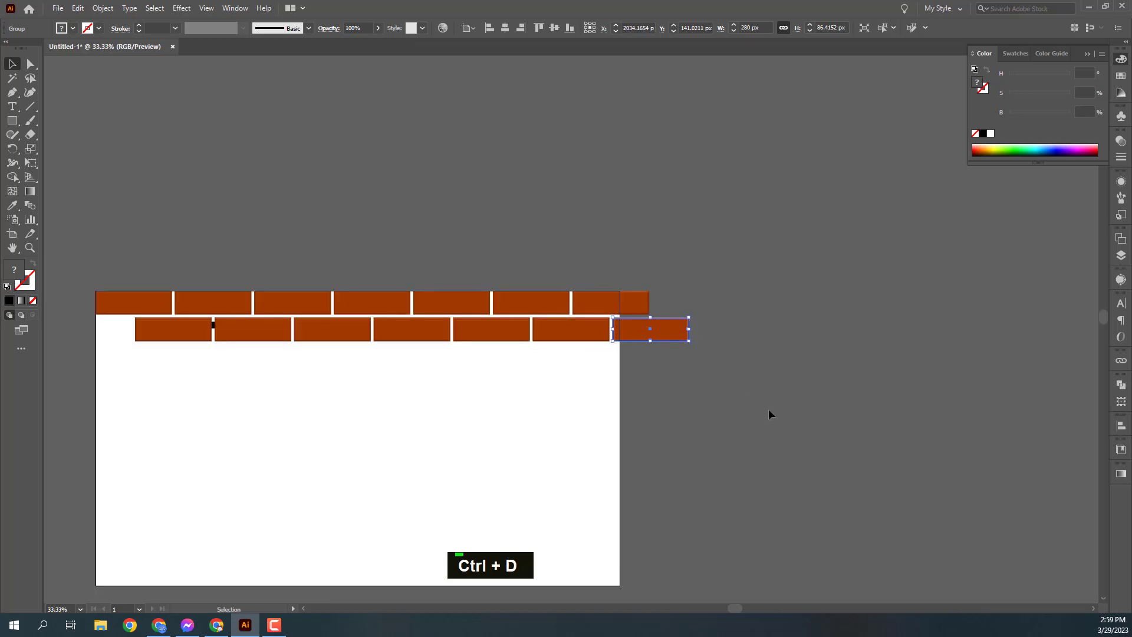
key(space)
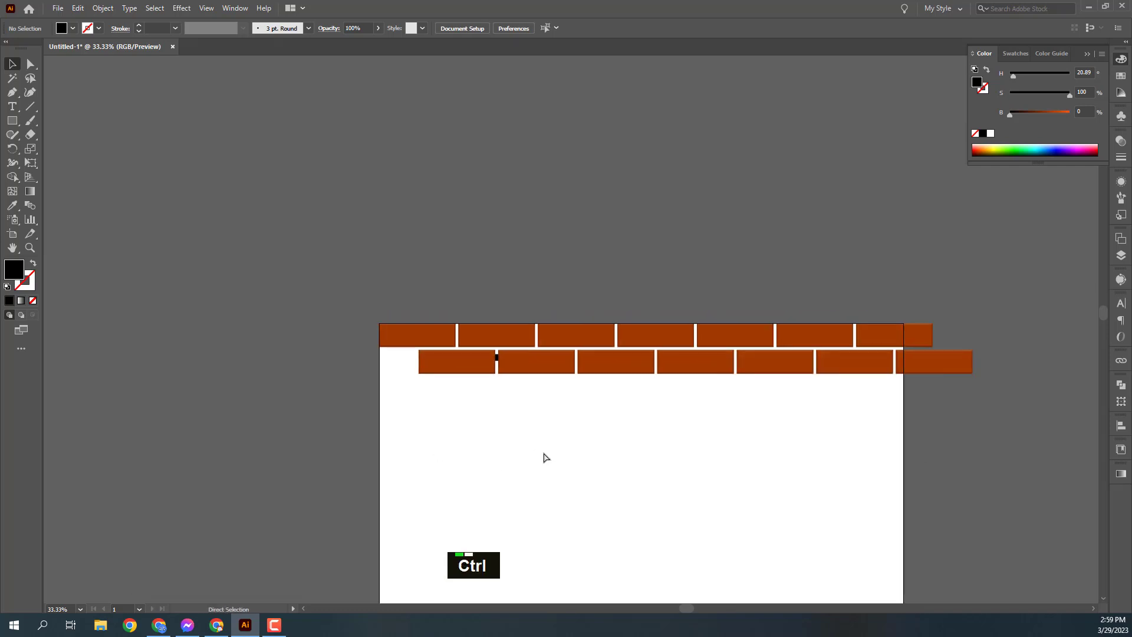
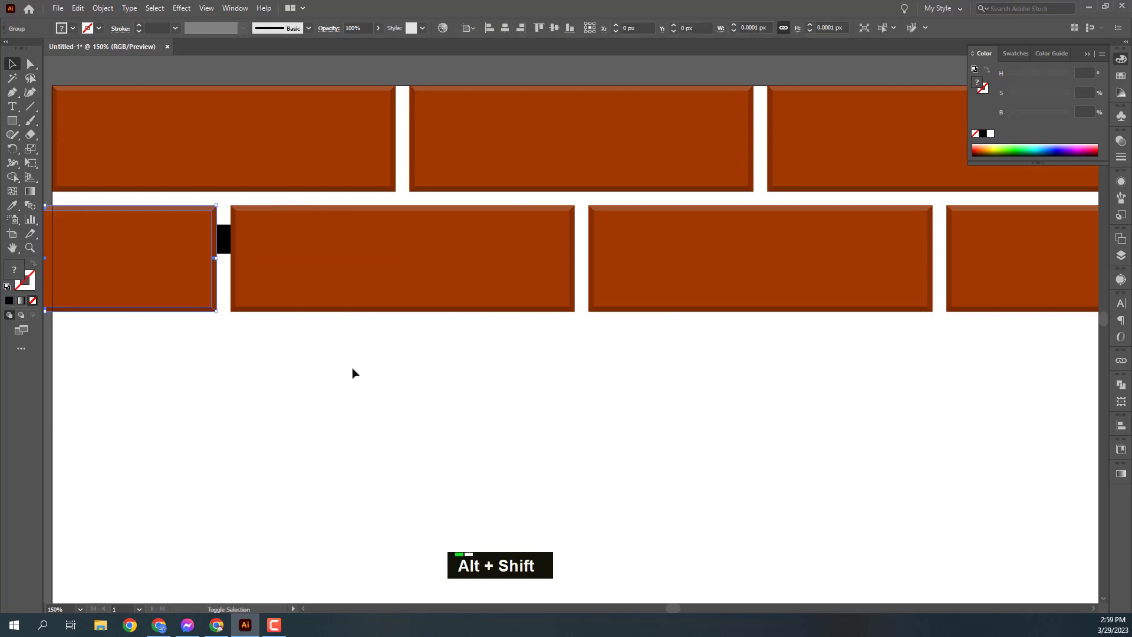
Step: Move the black spacer block out of the brick row and view the whole artboard
key(ctrl+-)
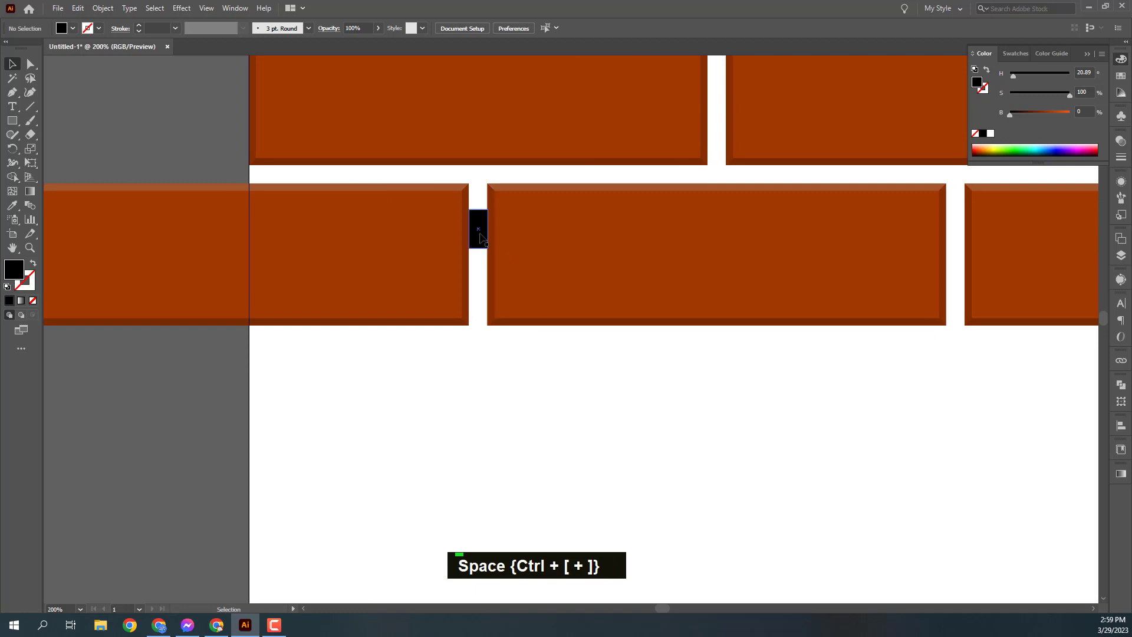
click(478, 392)
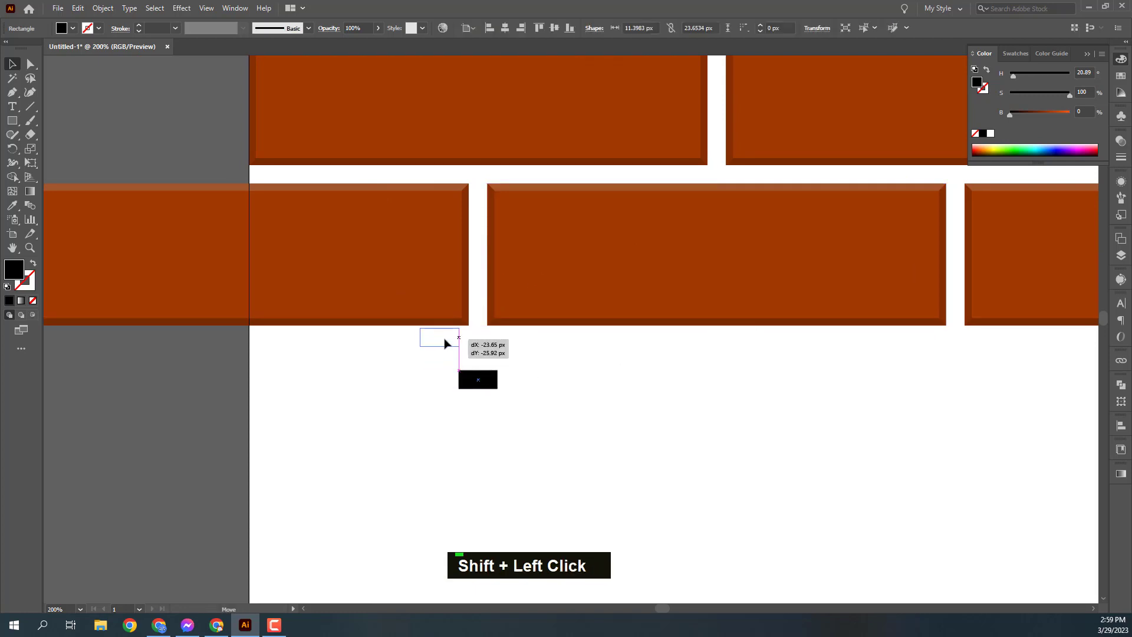
click(549, 378)
key(ctrl+-)
key(ctrl+-)
key(space)
key(ctrl+-)
key(ctrl+space)
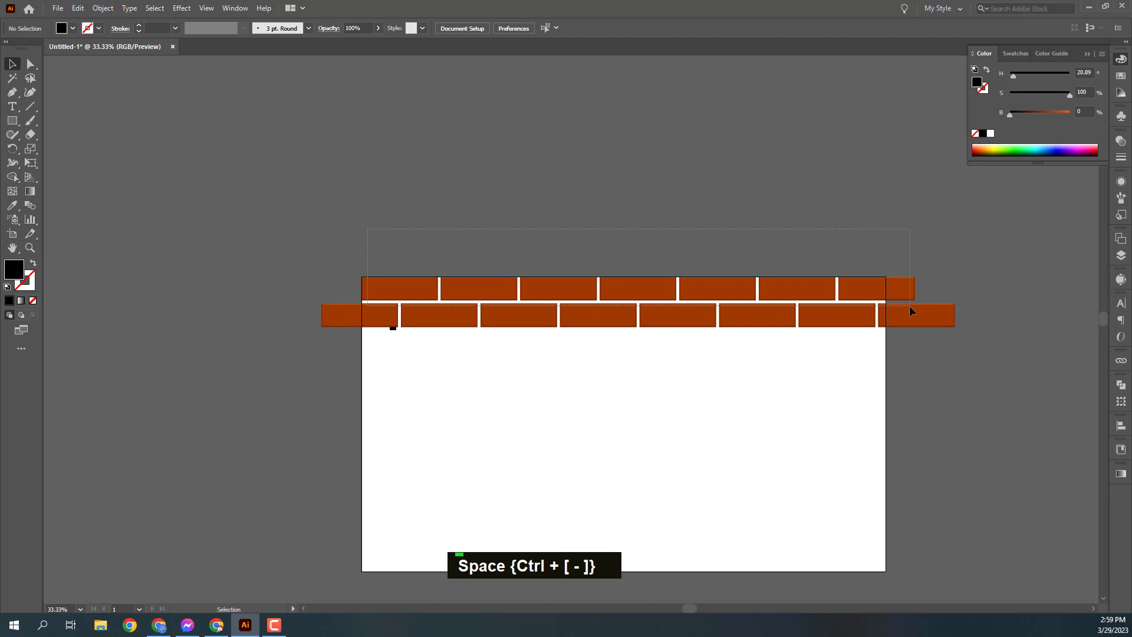
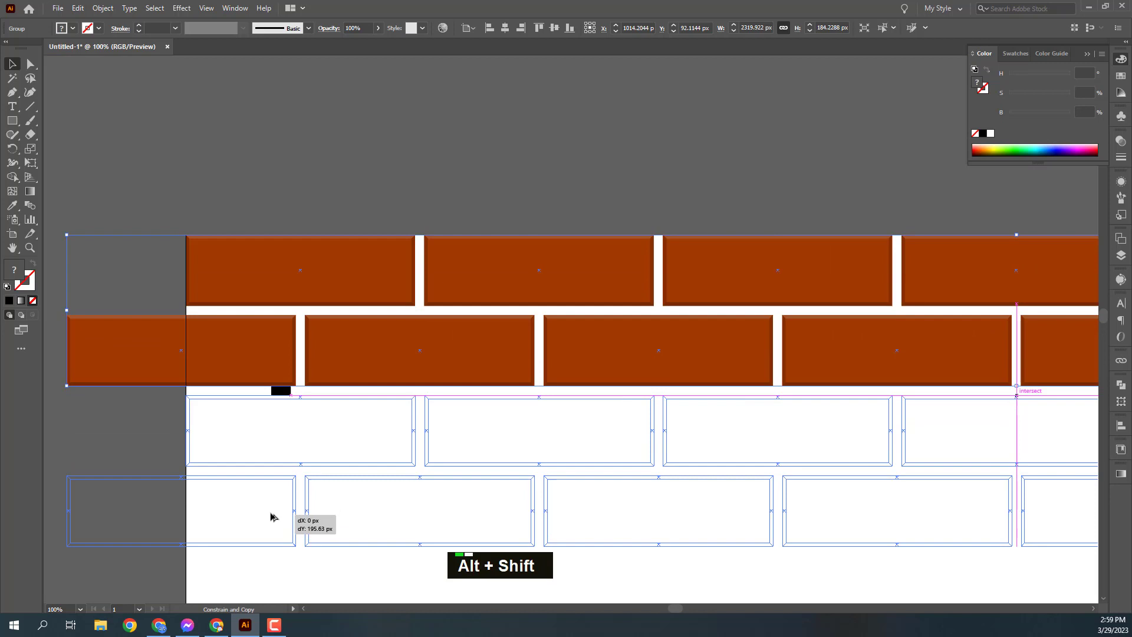
Step: Copy the two rows downward with Ctrl+D until brick rows fill the artboard, then group the wall
scroll(down, 3)
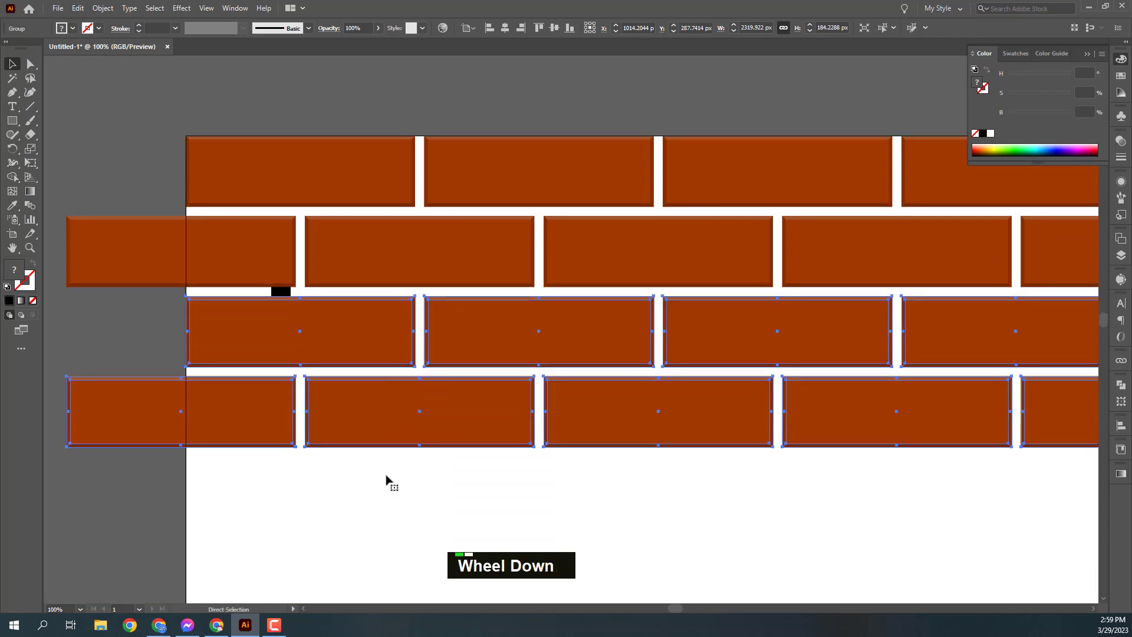
key(ctrl+-)
key(ctrl+-)
key(ctrl+-)
key(ctrl+d)
key(ctrl+d)
key(ctrl+d)
key(ctrl+d)
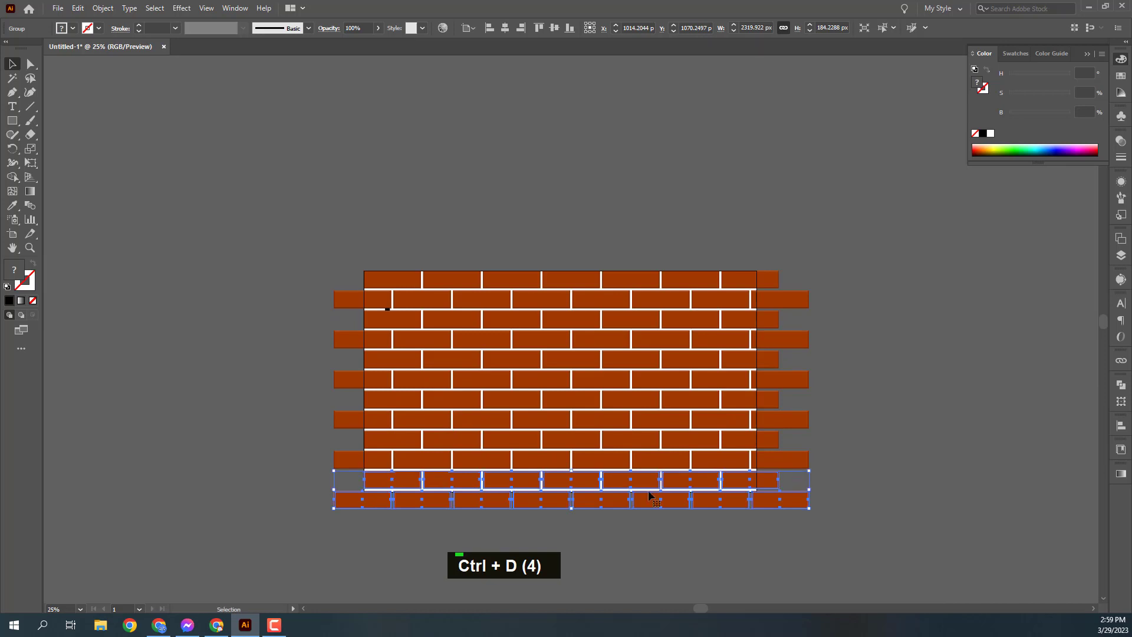
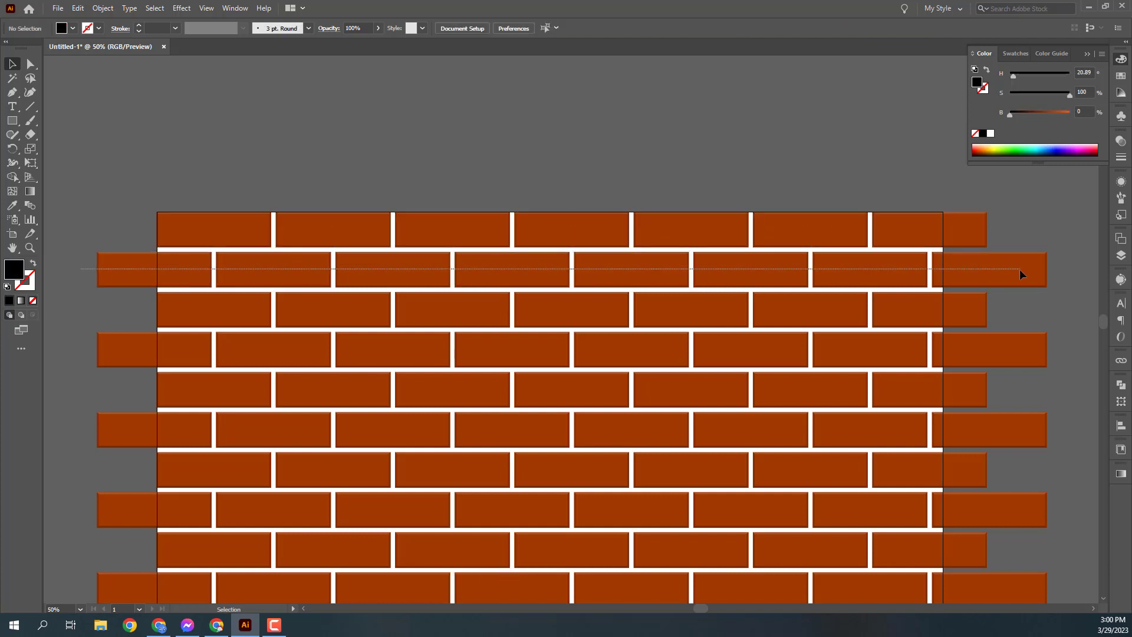
key(ctrl+g)
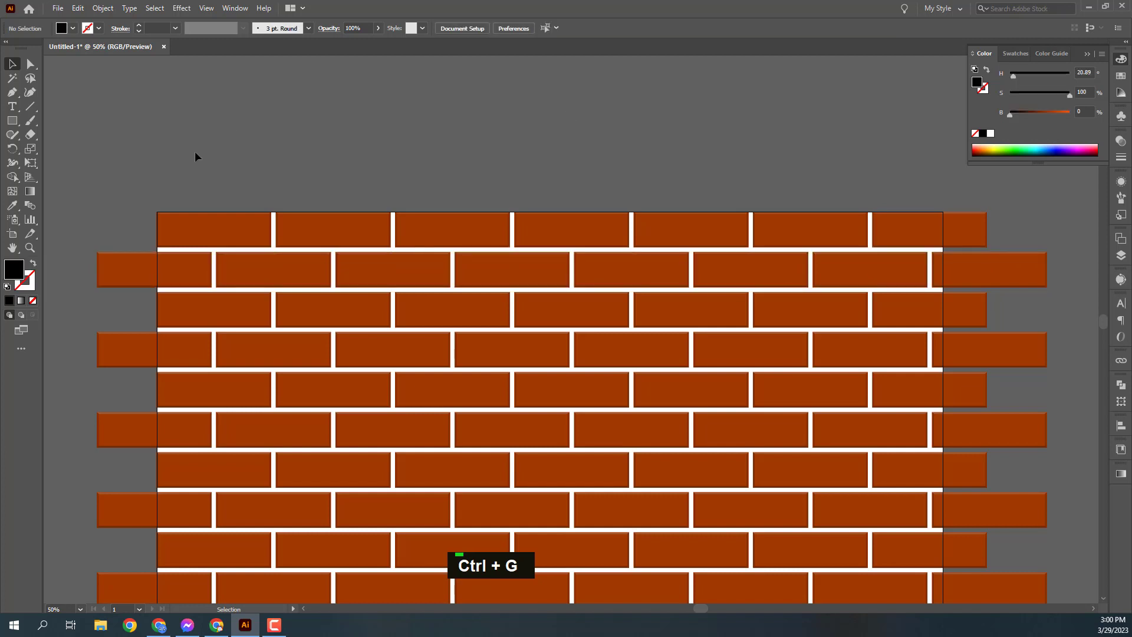
key(ctrl+g)
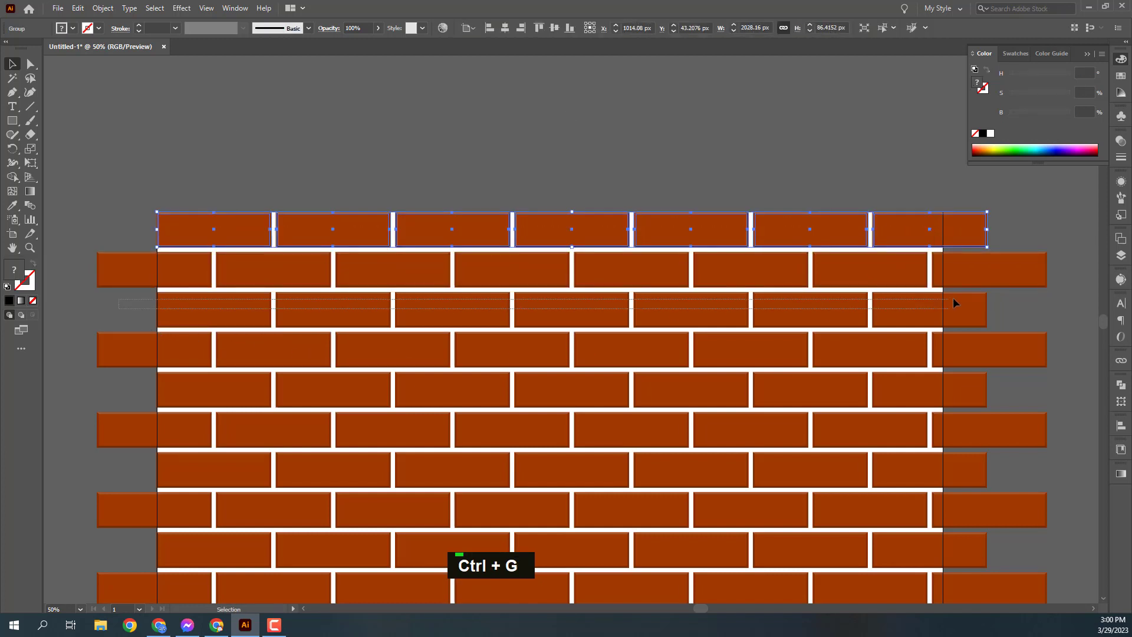
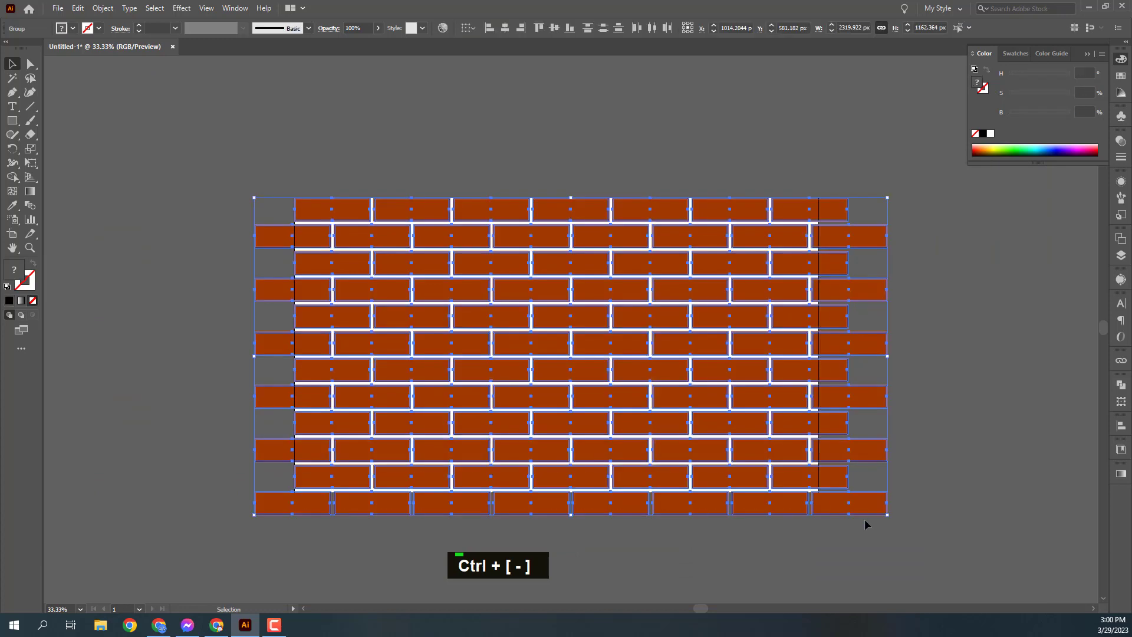
Step: Create a black 1920 x 1080 px rectangle centred over the wall, send it back and undo
key(ctrl+g)
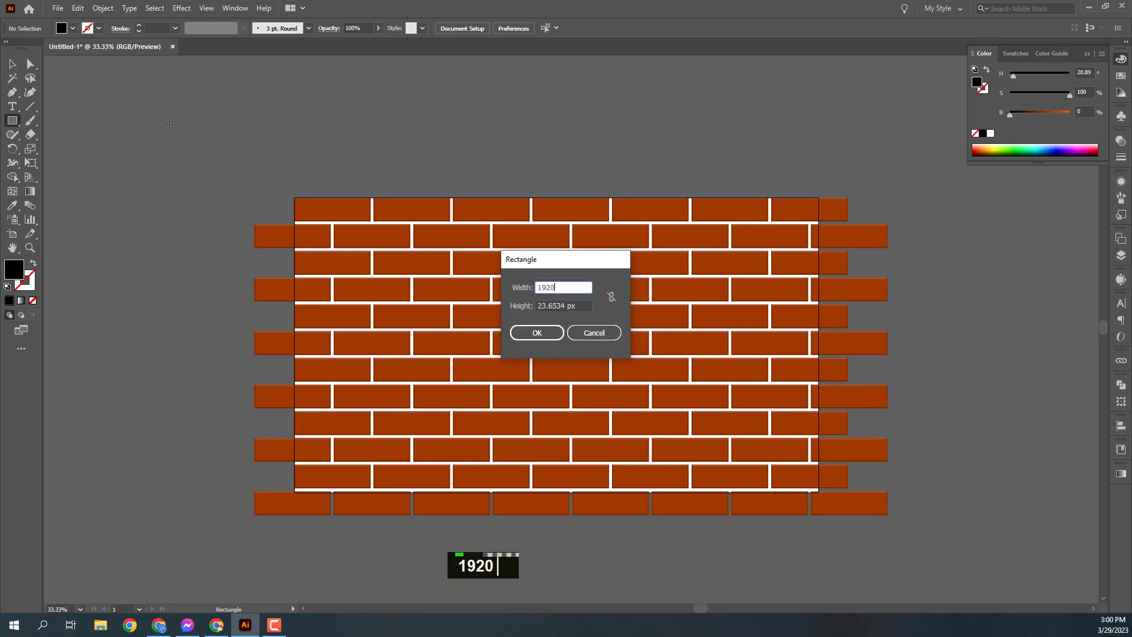
text(1920)
key(Tab)
text(1920 1080)
key(Return)
text(v)
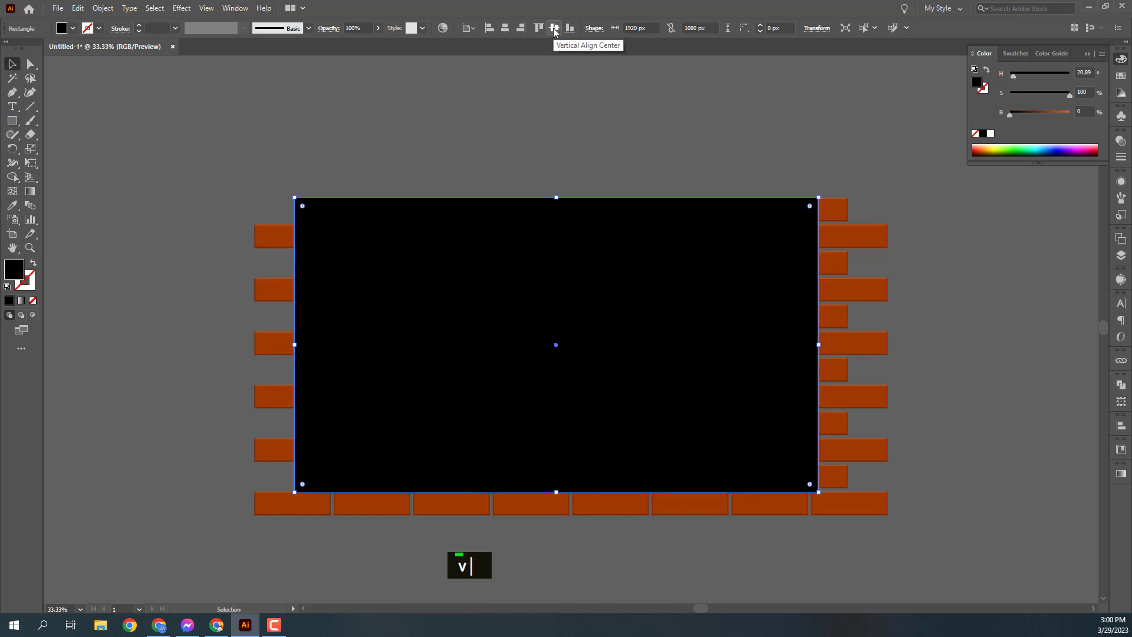
key(ctrl+shift+[)
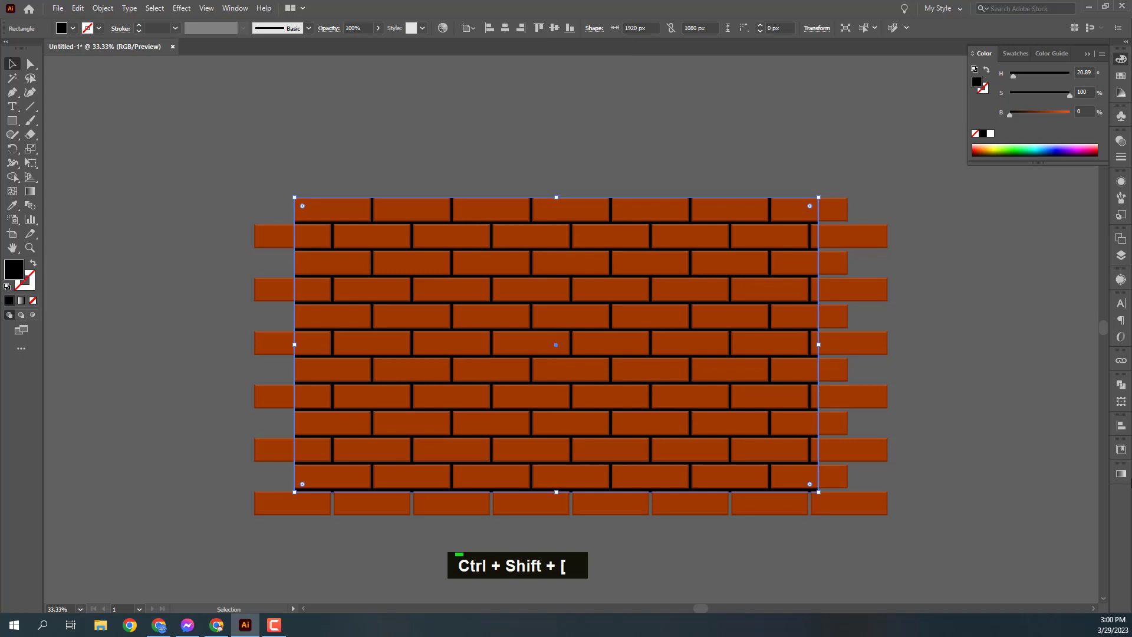
key(ctrl+z)
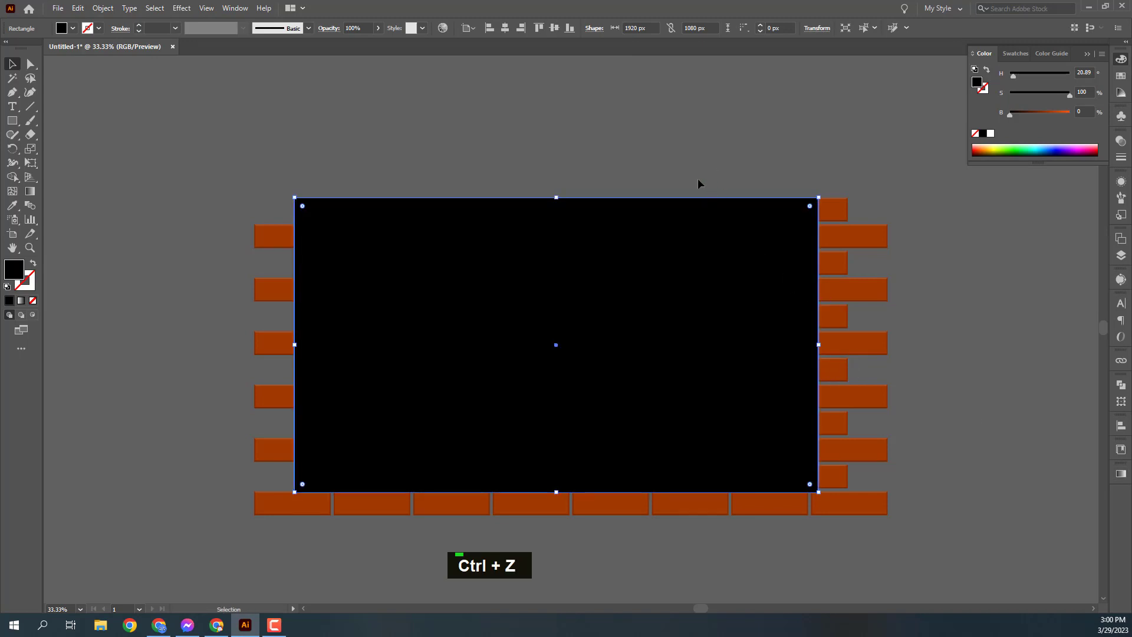
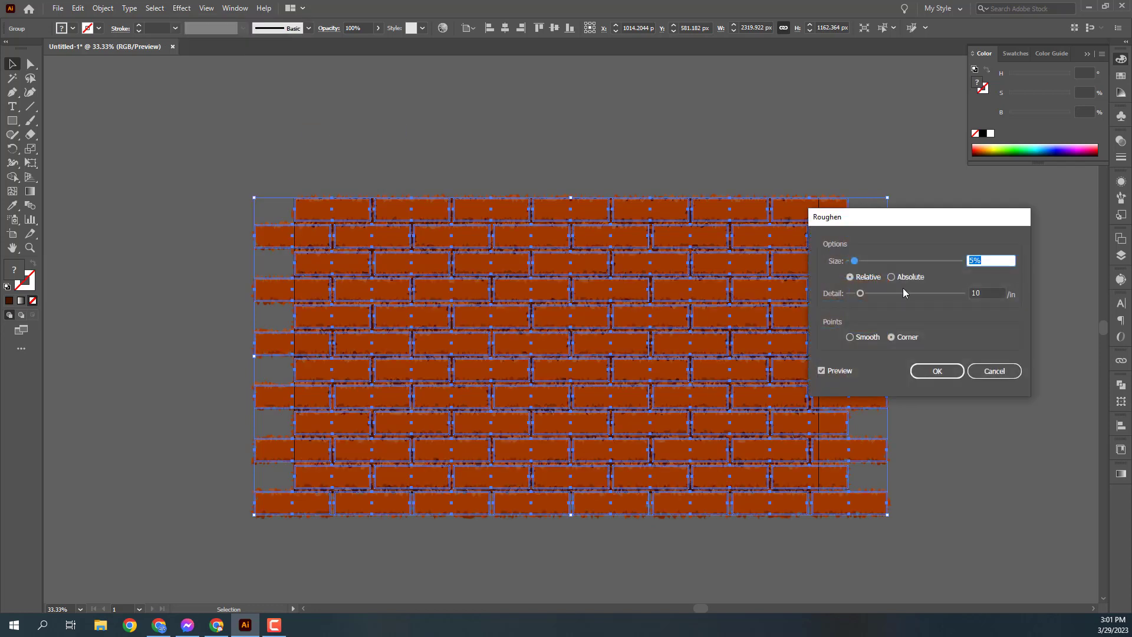
Step: Apply a tiny Roughen effect to the brick group with the dark rectangle behind as mortar
scroll(down, 3)
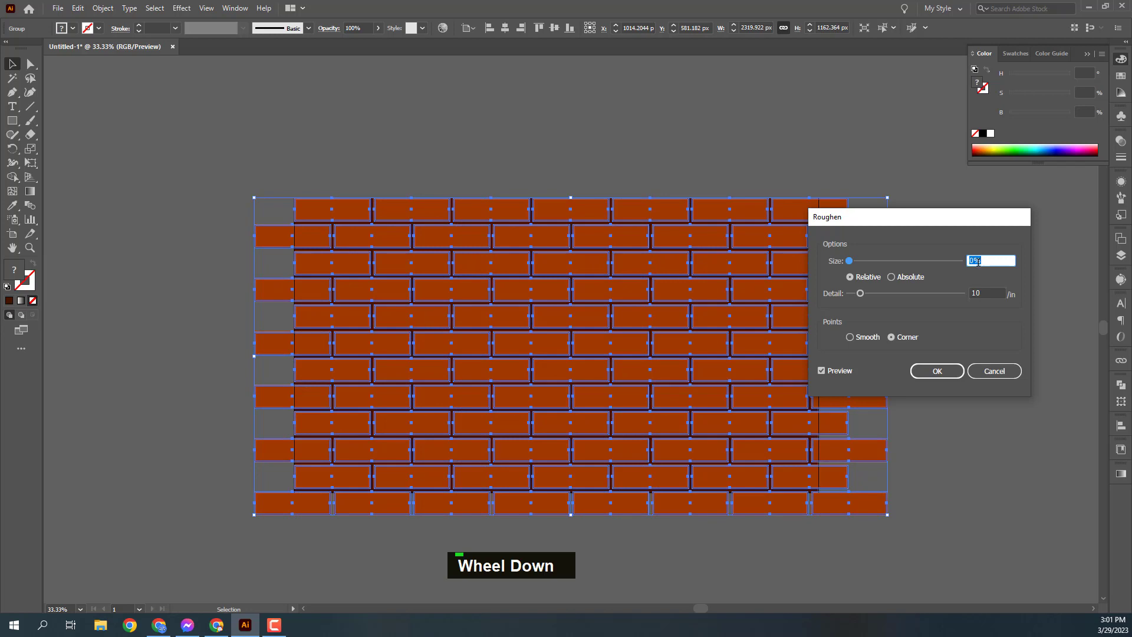
scroll(up, 3)
scroll(up, 3)
scroll(up, 3)
scroll(down, 3)
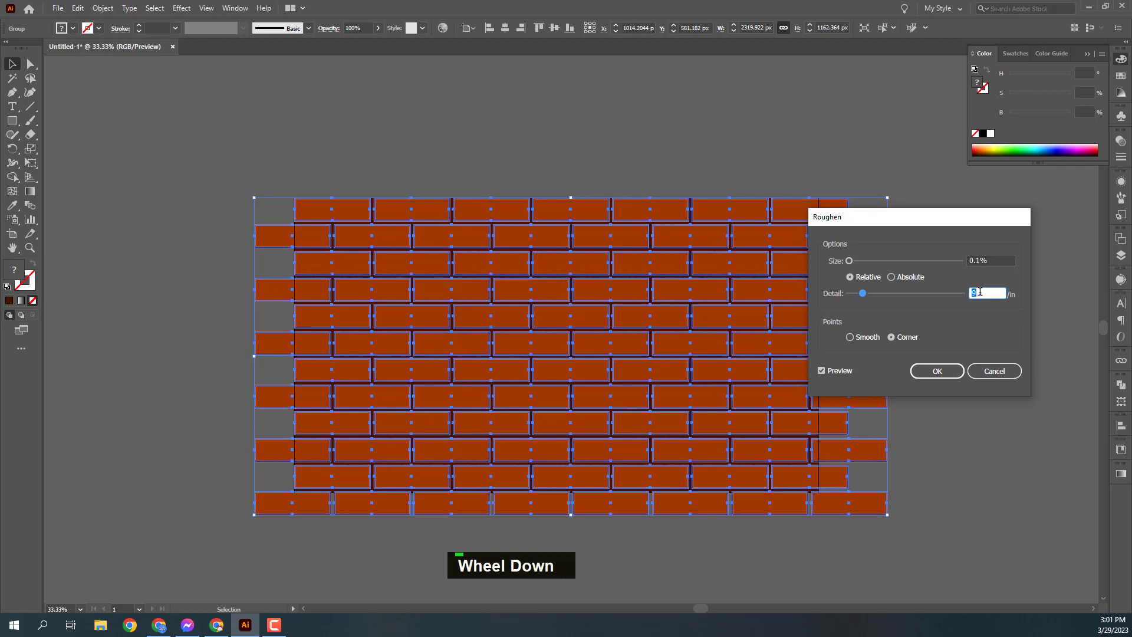
scroll(down, 3)
scroll(up, 3)
scroll(up, 3)
scroll(up, 3)
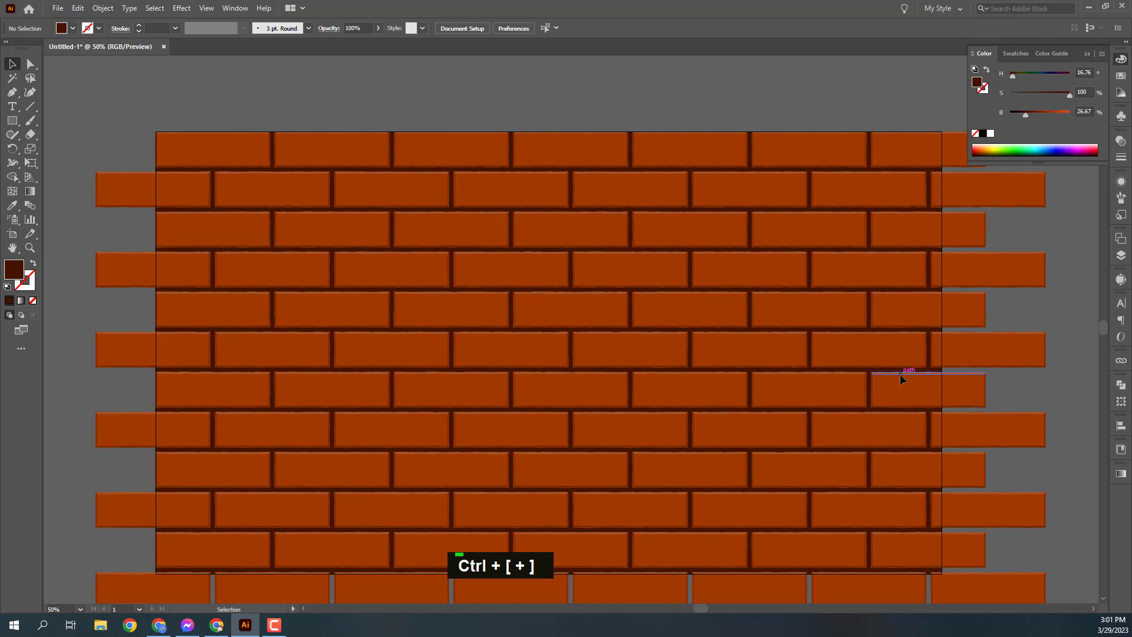
Step: Create a dark 1920 by 1080 px rectangle over the brick wall for the clipping mask
key(ctrl+0)
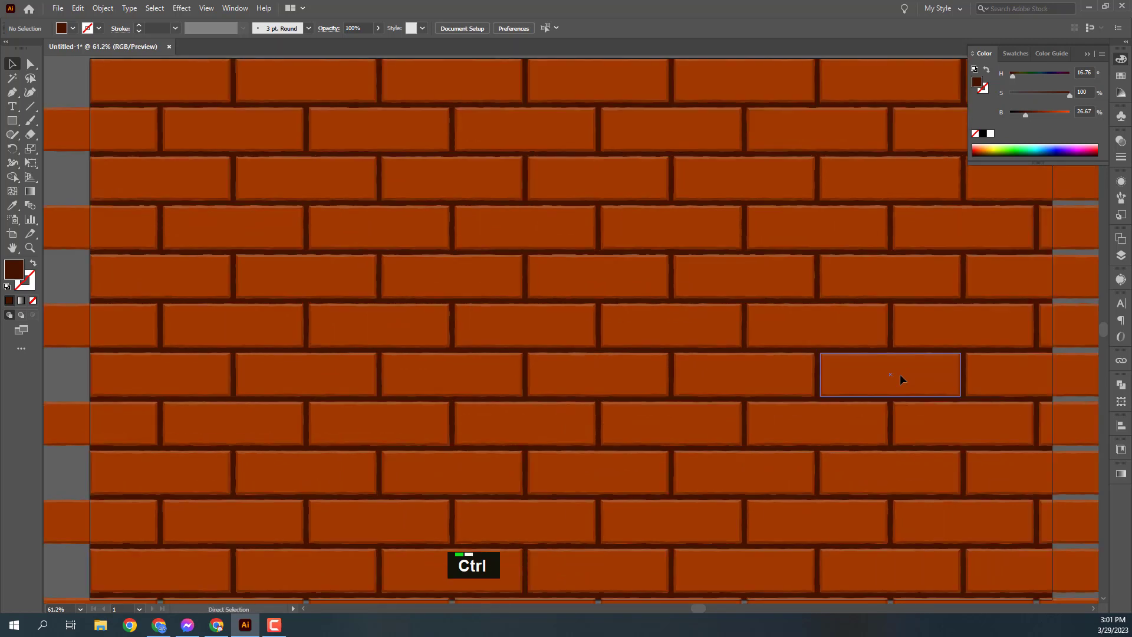
key(ctrl+-)
key(ctrl+-)
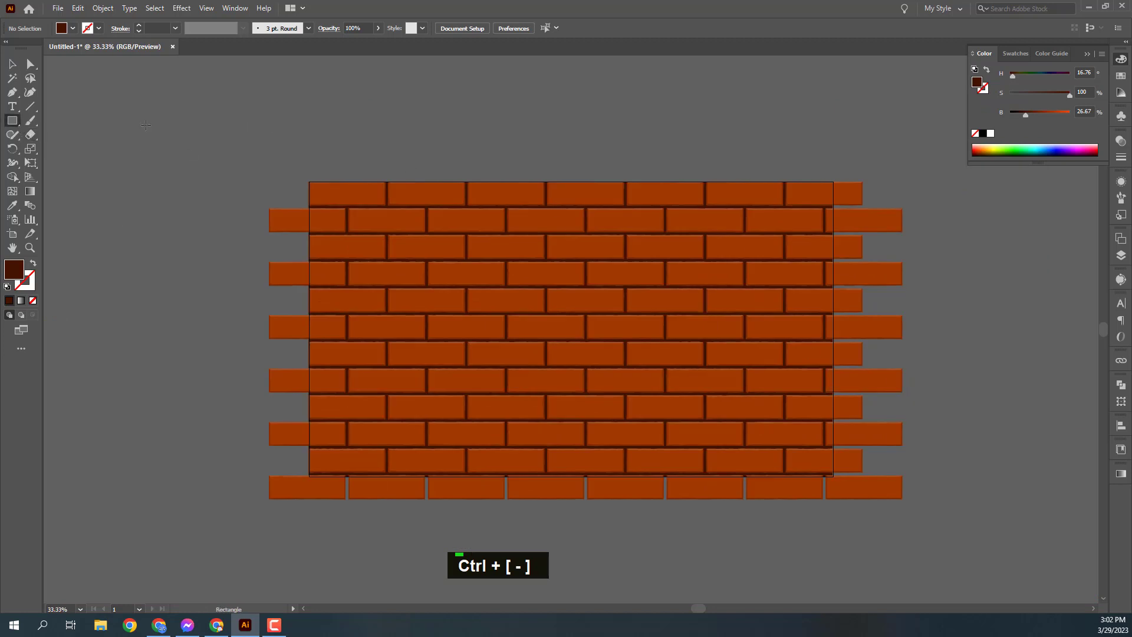
key(Return)
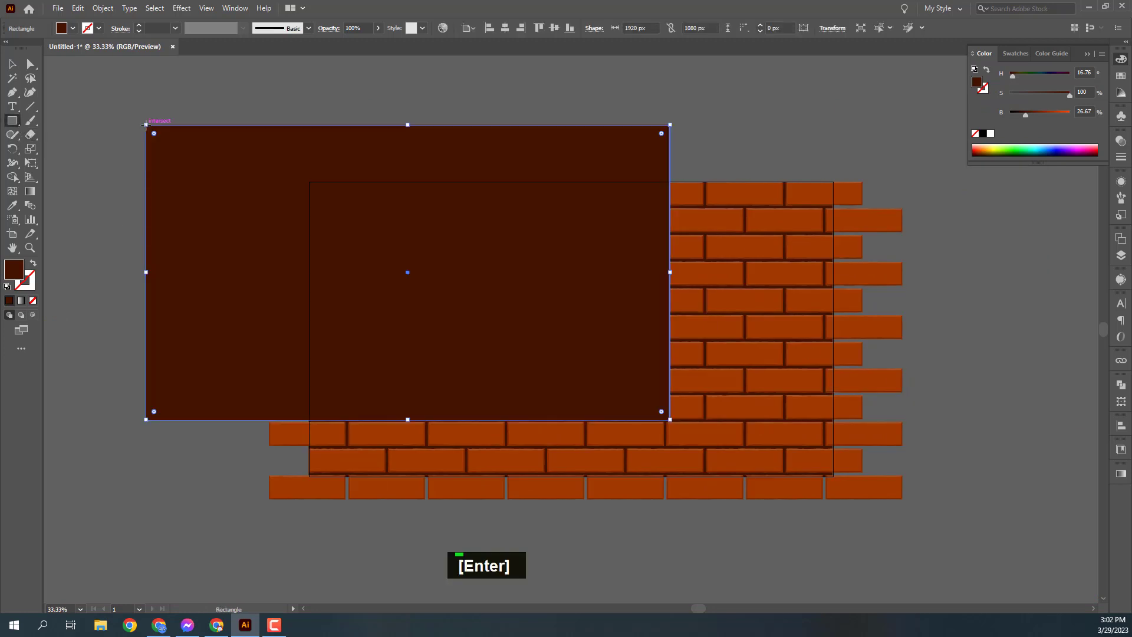
text(v)
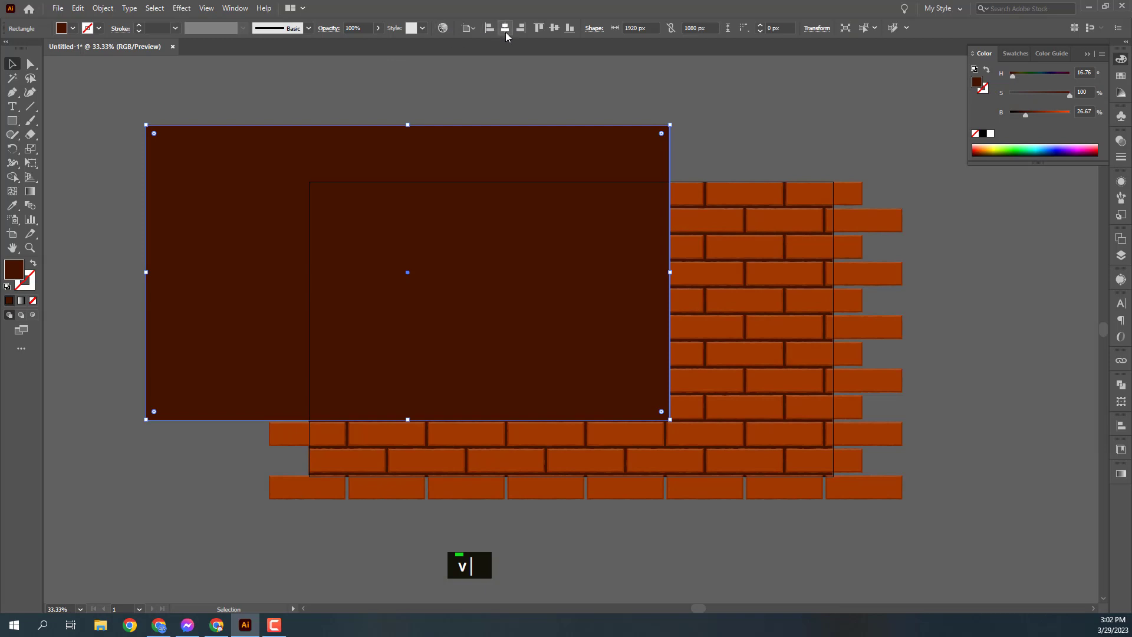
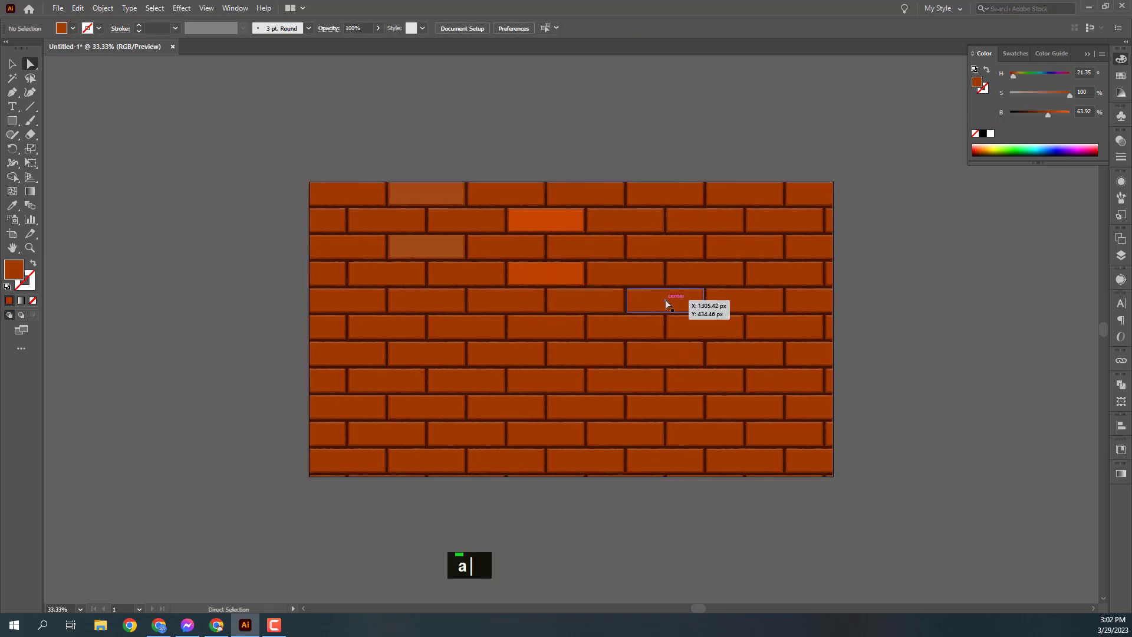
Step: Recolour two selected bricks with the Eyedropper from an already-recoloured brick
click(615, 360)
click(423, 388)
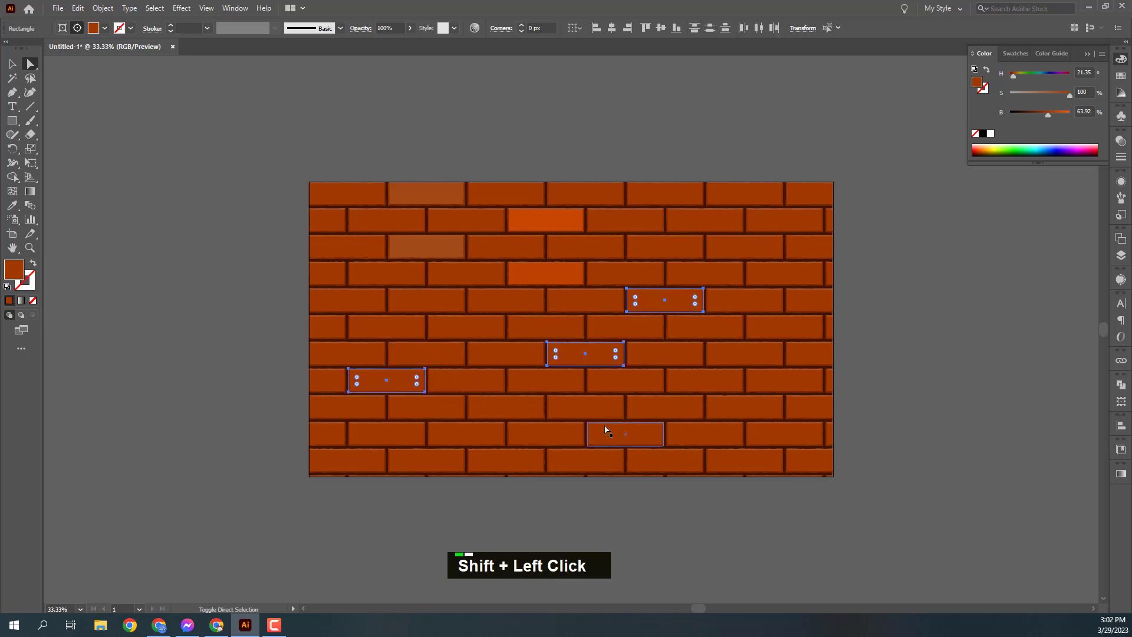
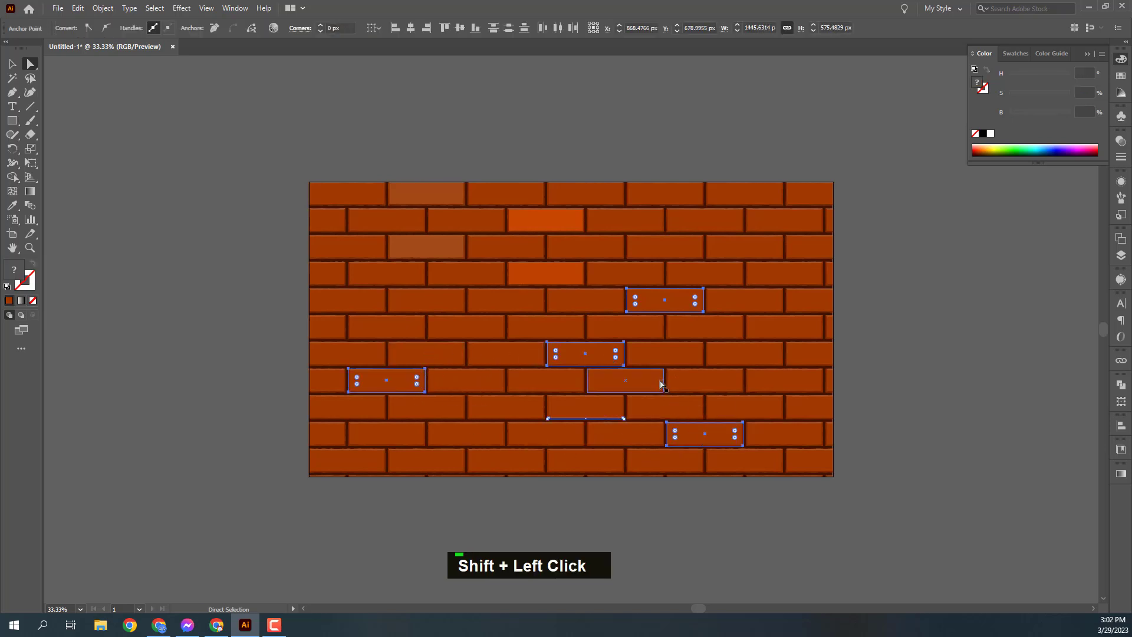
text(i)
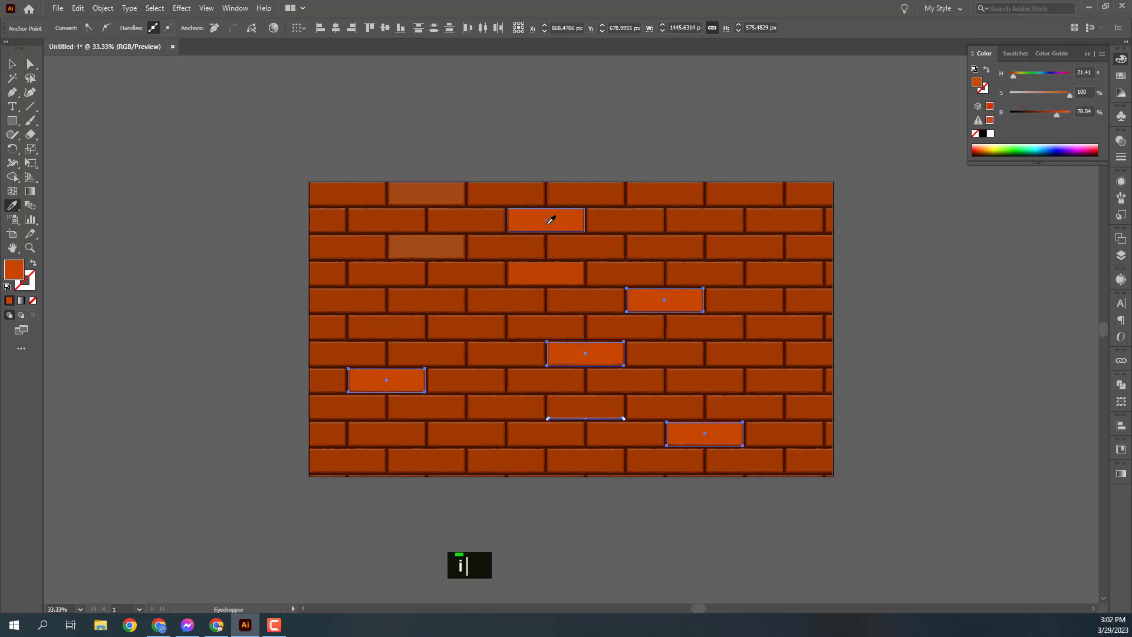
text(a)
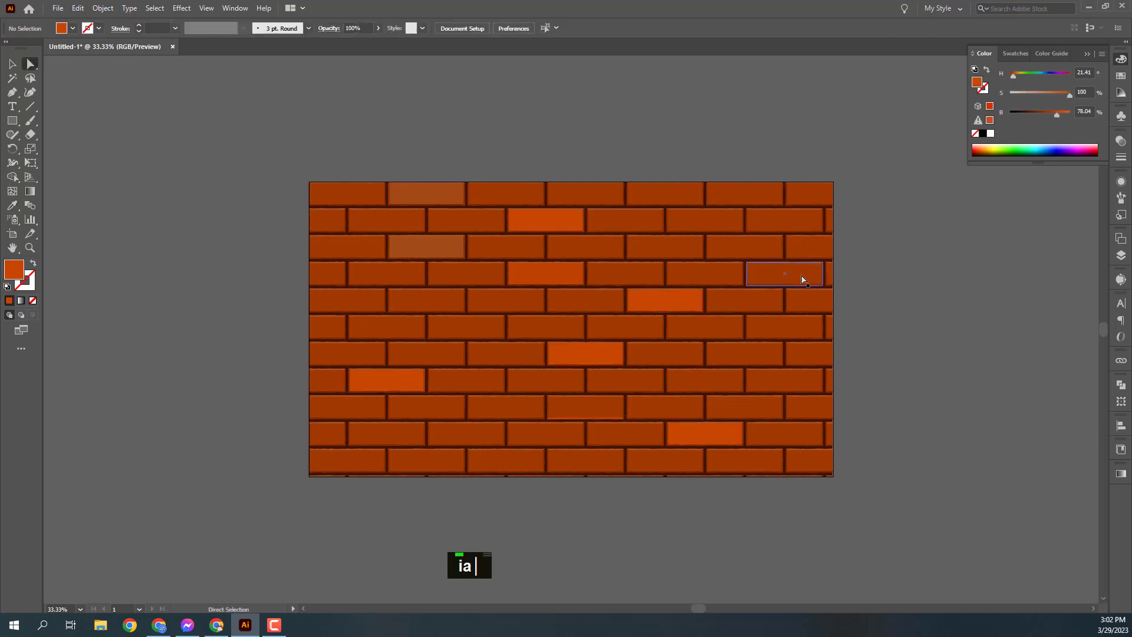
Step: Recolour five bricks on the right side with a sampled lighter orange
click(699, 280)
click(690, 255)
click(709, 277)
click(806, 307)
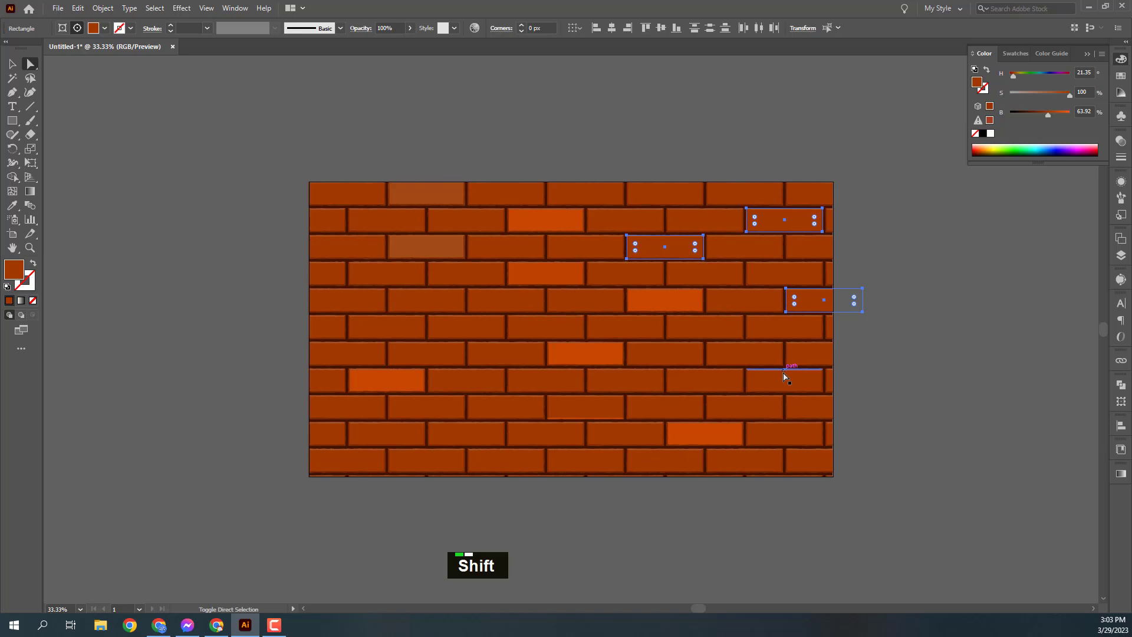
click(790, 377)
text(i)
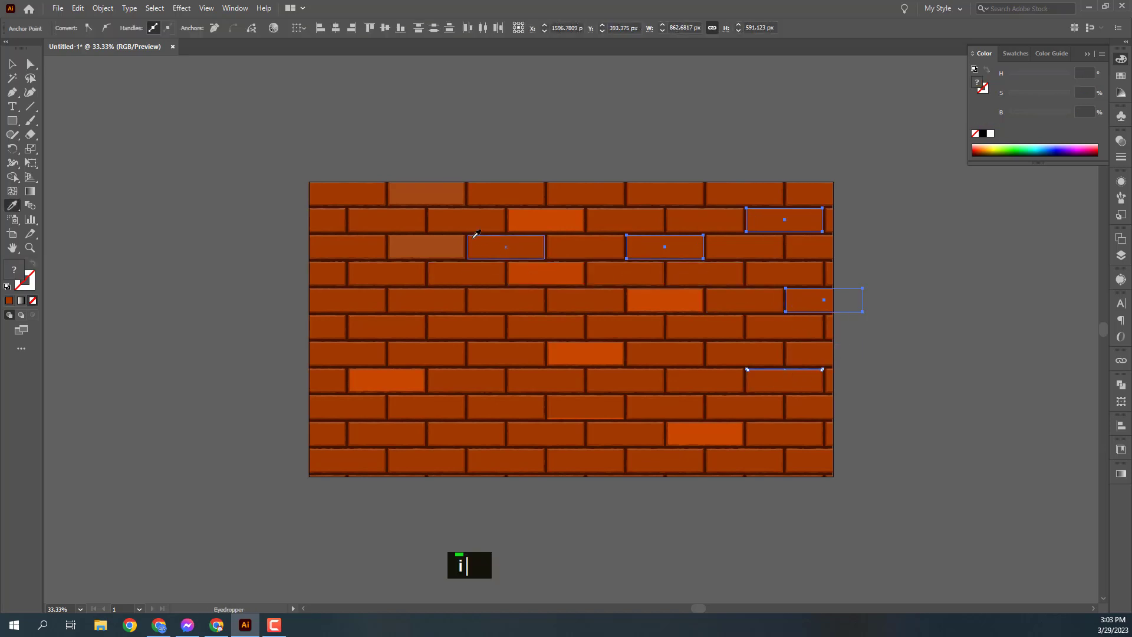
text(a)
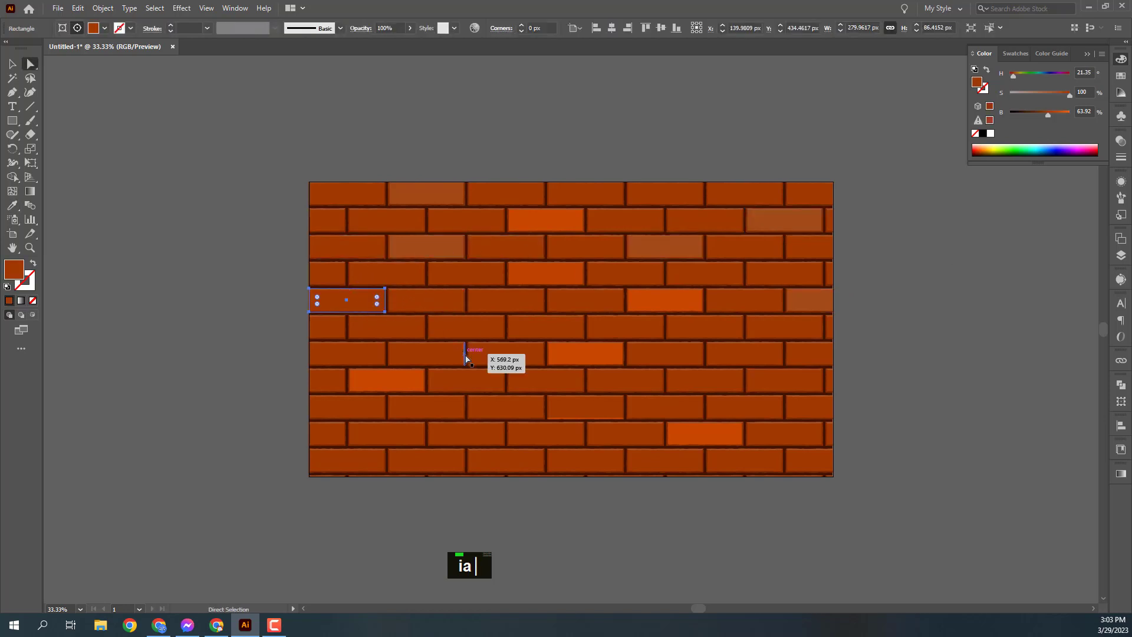
Step: Recolour four more scattered bricks with a sampled orange tone
click(458, 337)
click(396, 438)
click(790, 396)
click(790, 397)
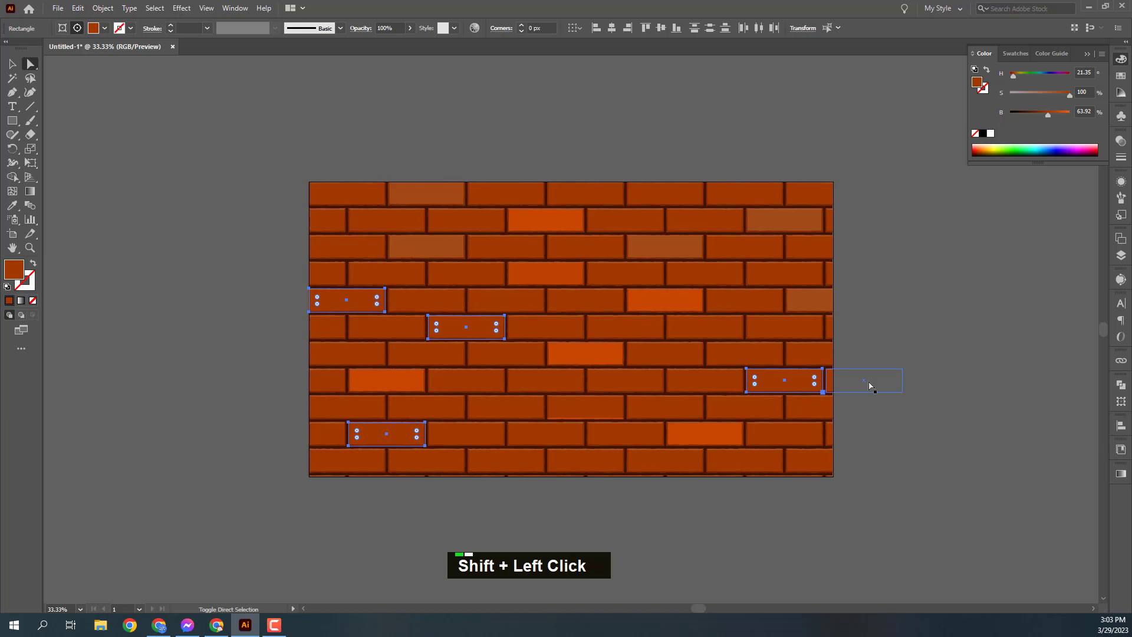
text(i)
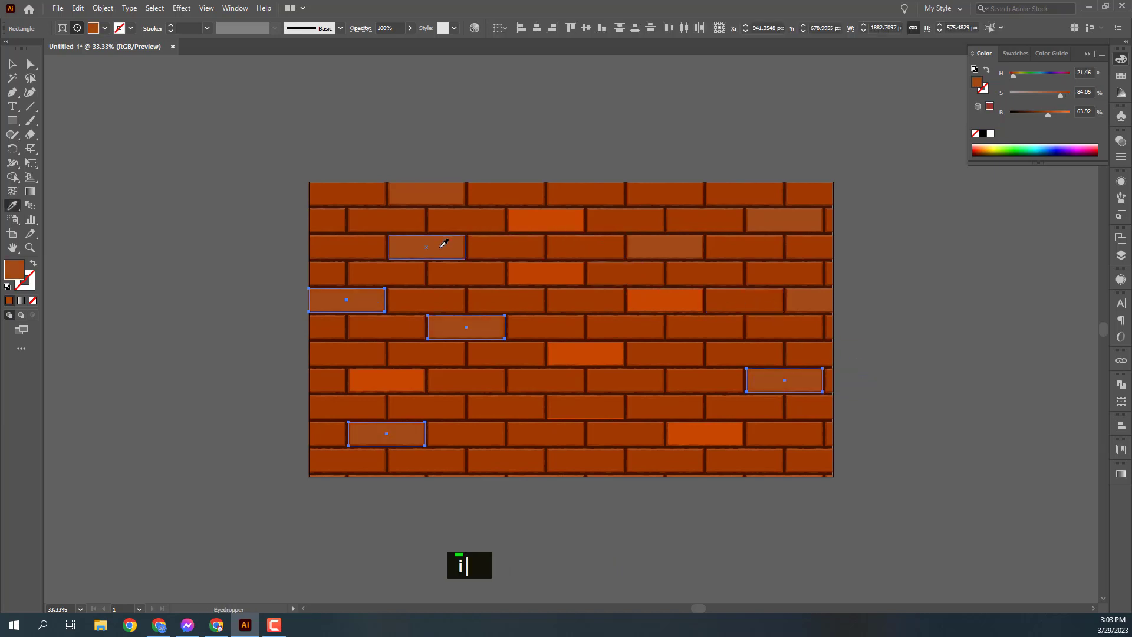
text(v)
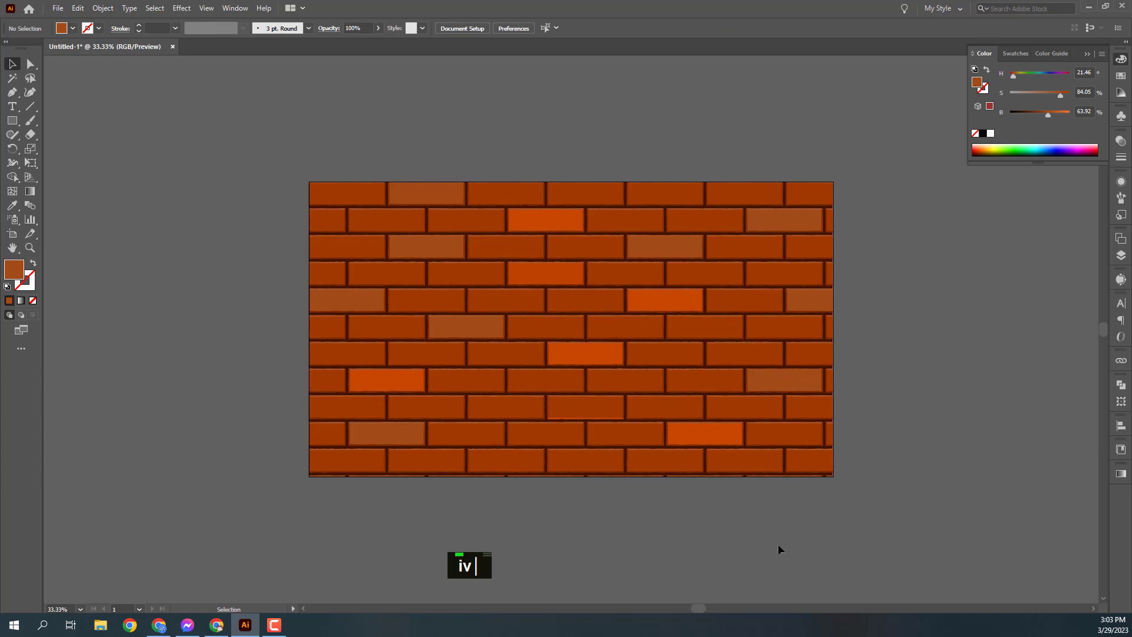